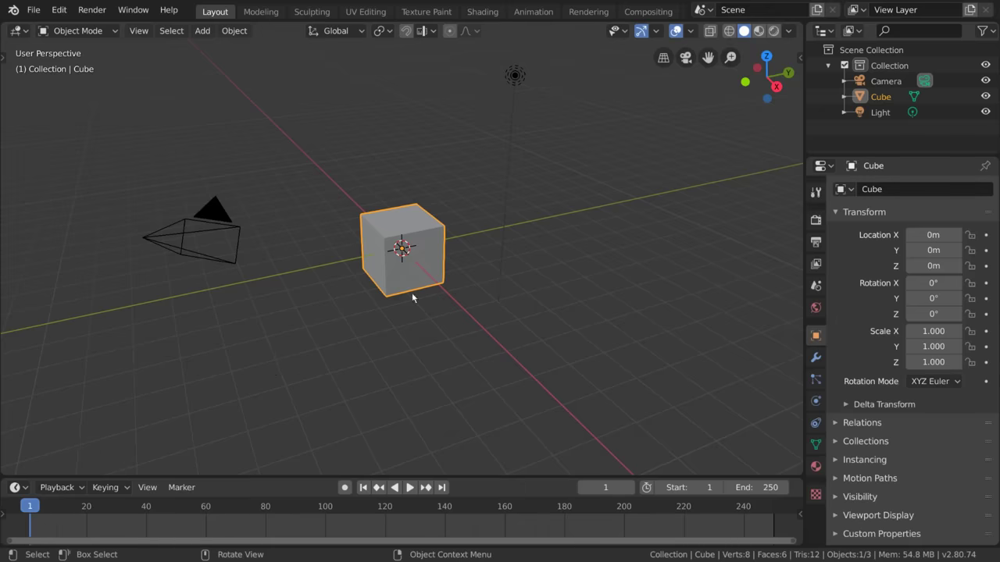
Orbit around the cube, confirm the Outliner editor type, then split the 3D view and join it back.
middle_click(407, 313)
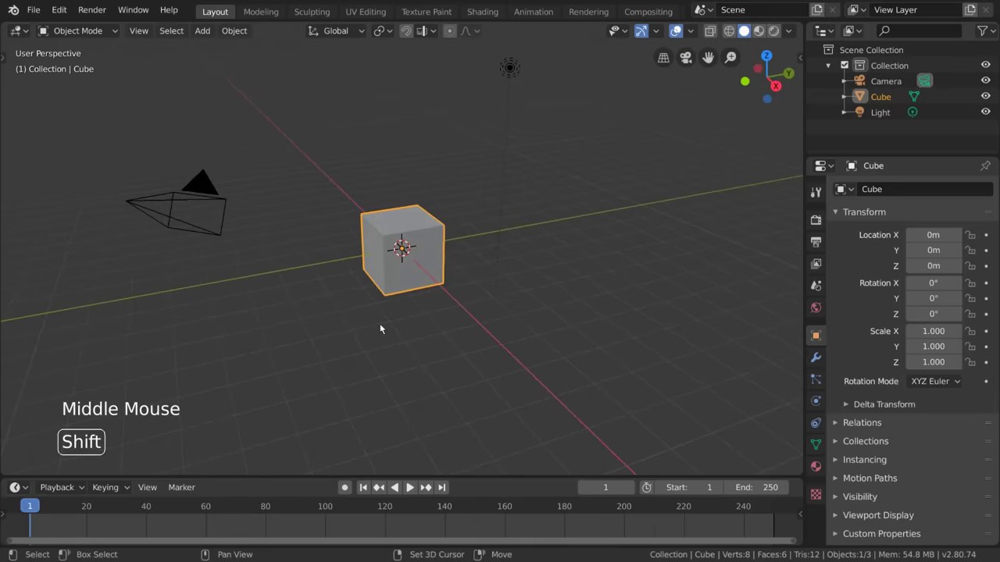
middle_click(383, 327)
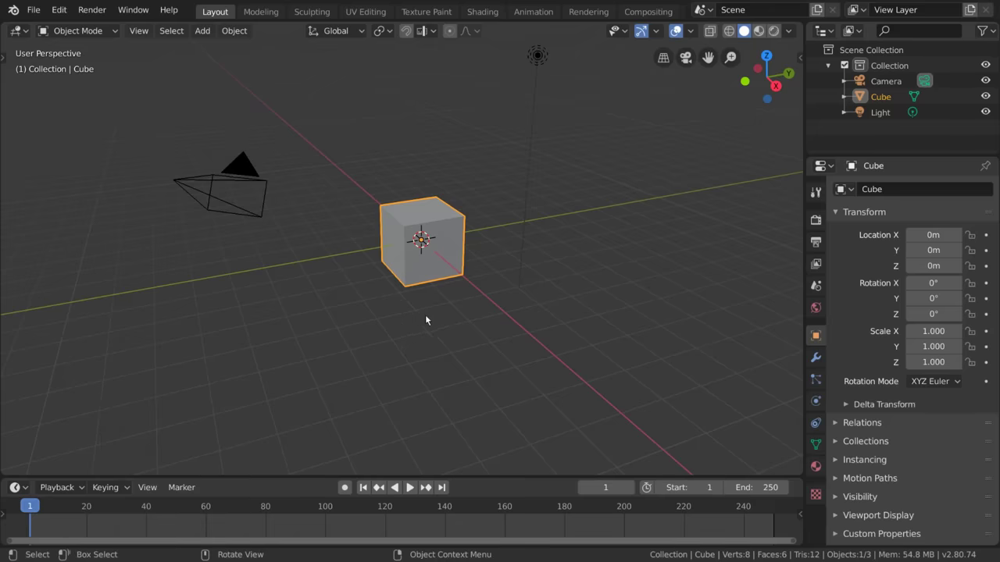
middle_click(459, 303)
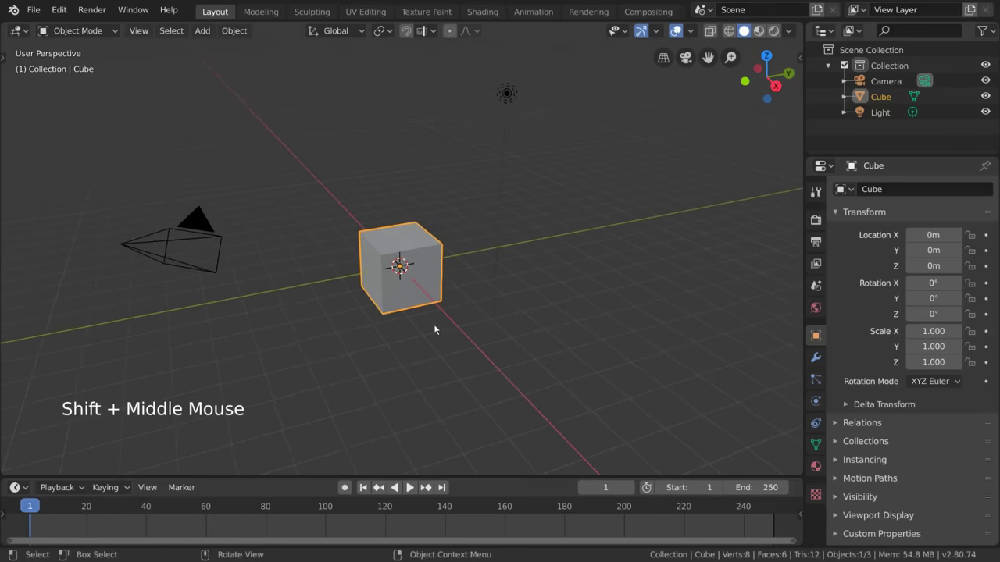
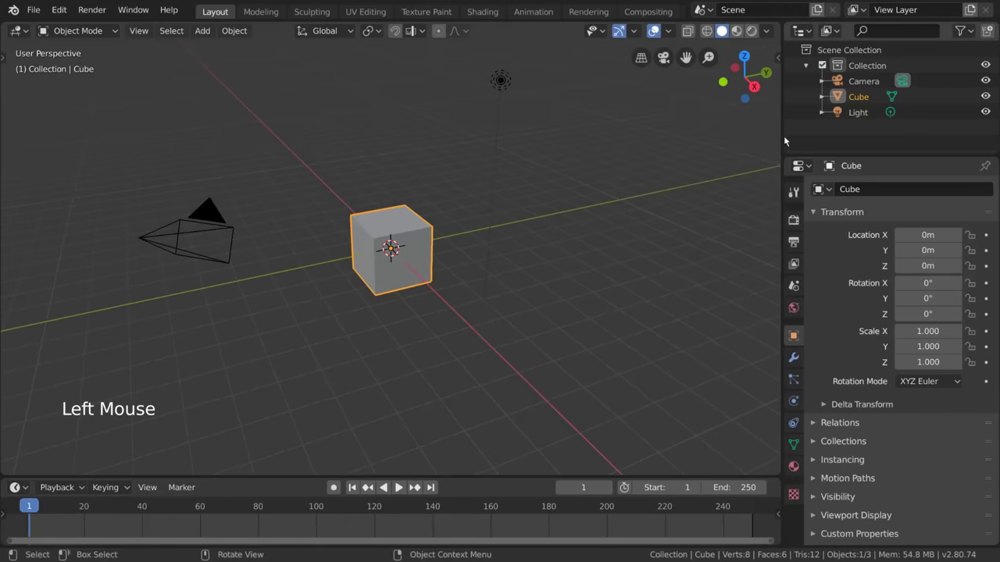
click(804, 35)
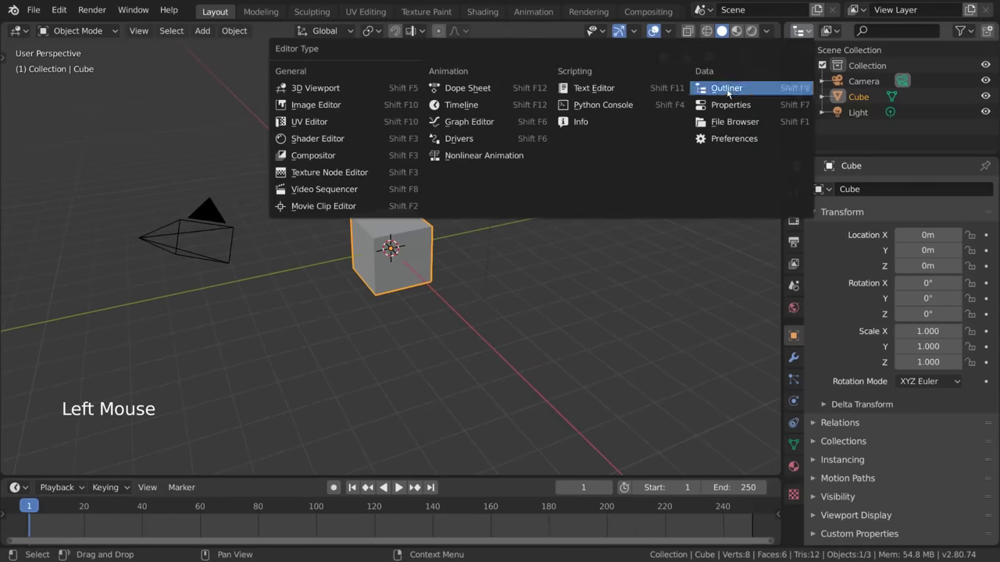
click(808, 32)
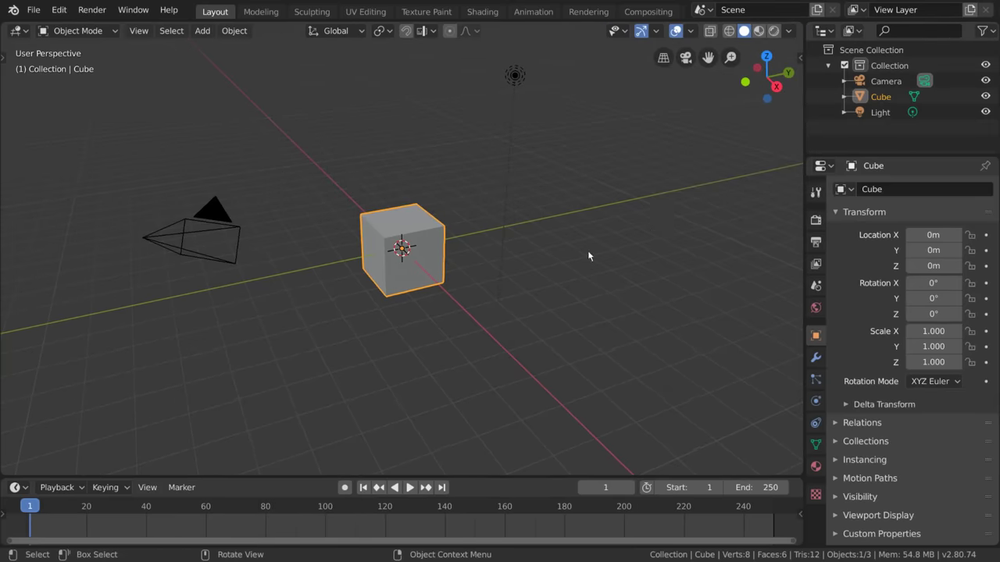
right_click(807, 127)
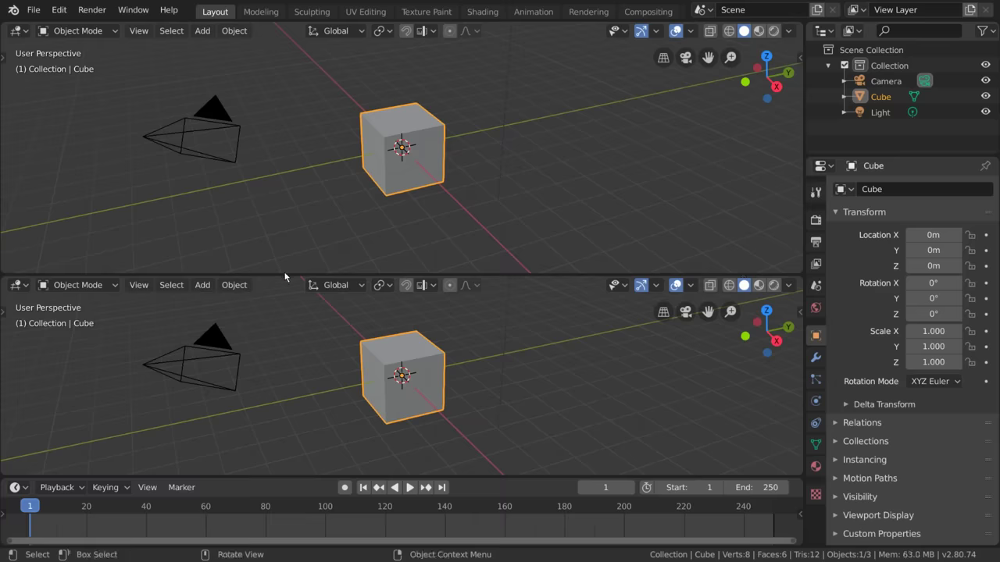
right_click(283, 276)
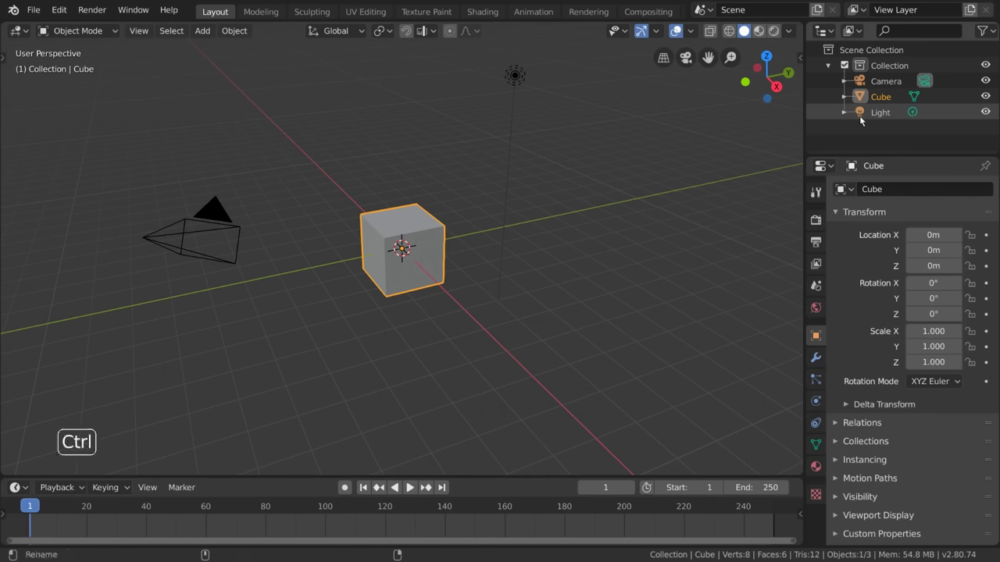
Maximize the area with Ctrl+Space and cycle through the workspaces, returning to Layout.
key(ctrl+space)
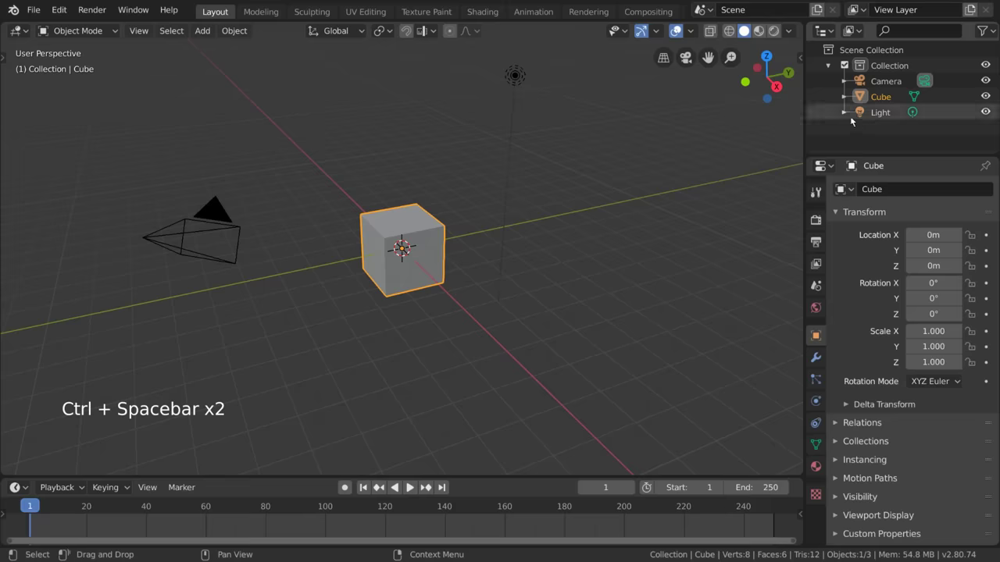
key(ctrl+space)
key(ctrl+space)
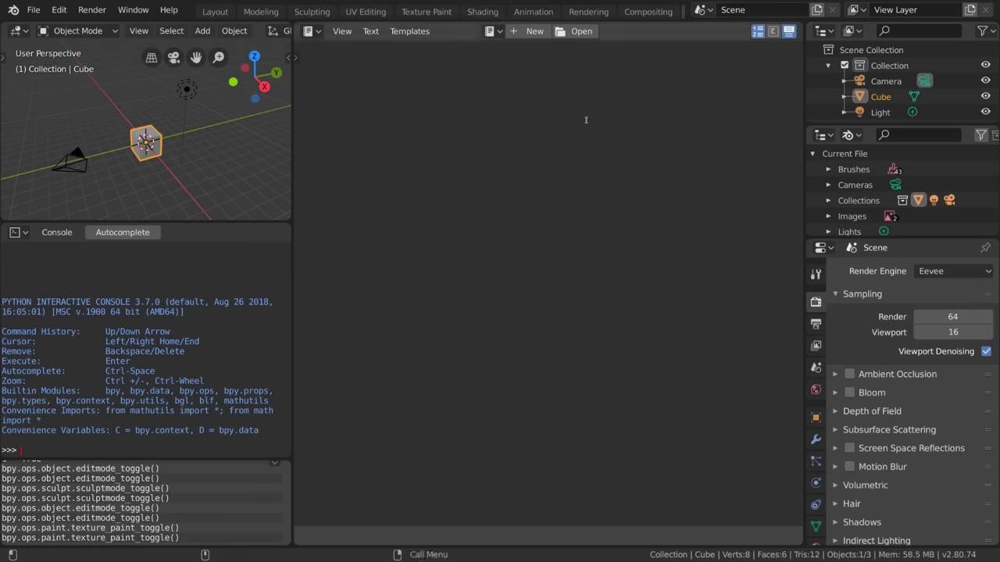
key(ctrl+Page_Down)
click(590, 123)
key(ctrl+Page_Down)
key(ctrl+Page_Up)
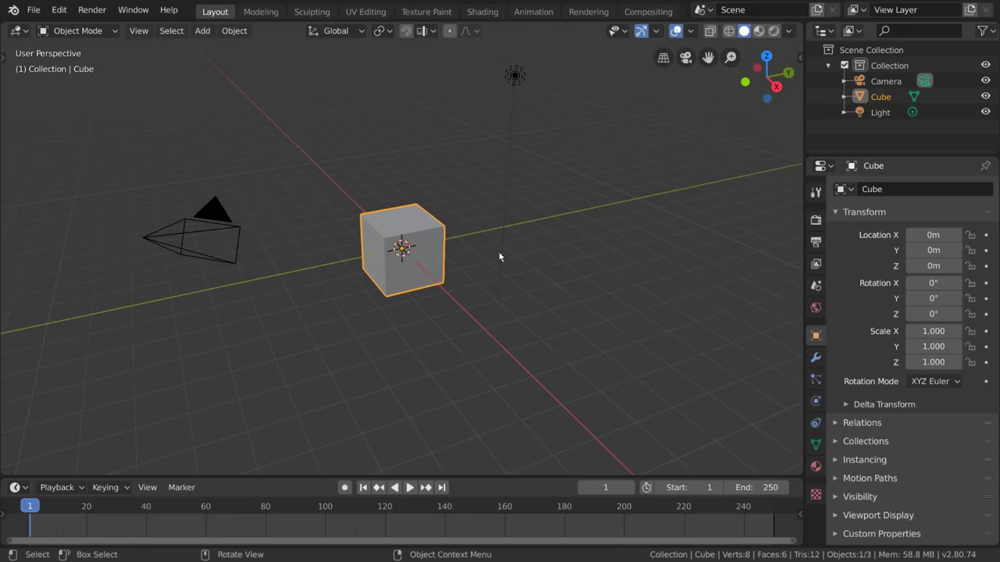
Select the light and then the cube again, and show the 3D view's tool strip with T.
click(513, 170)
click(441, 245)
click(220, 215)
click(386, 228)
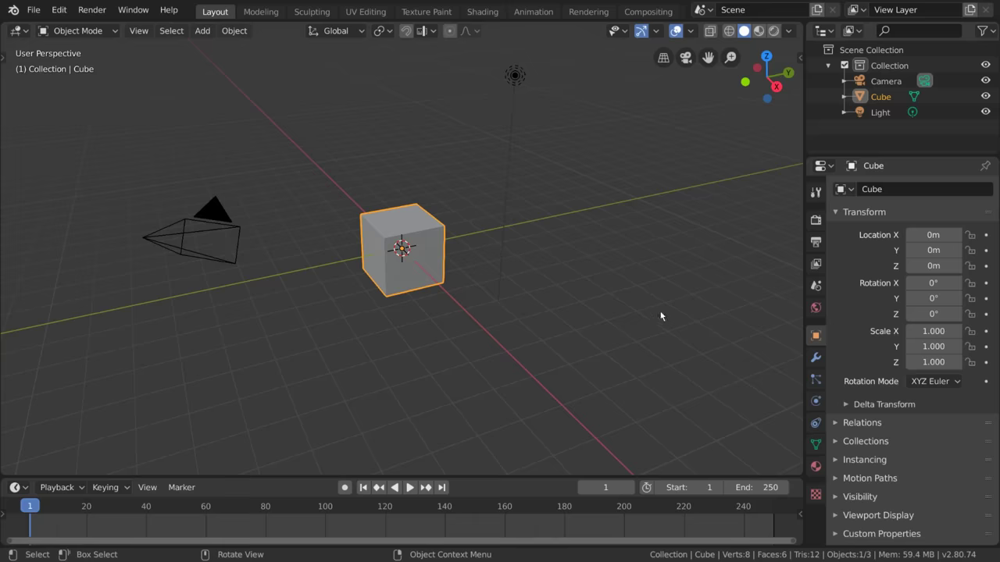
key(t)
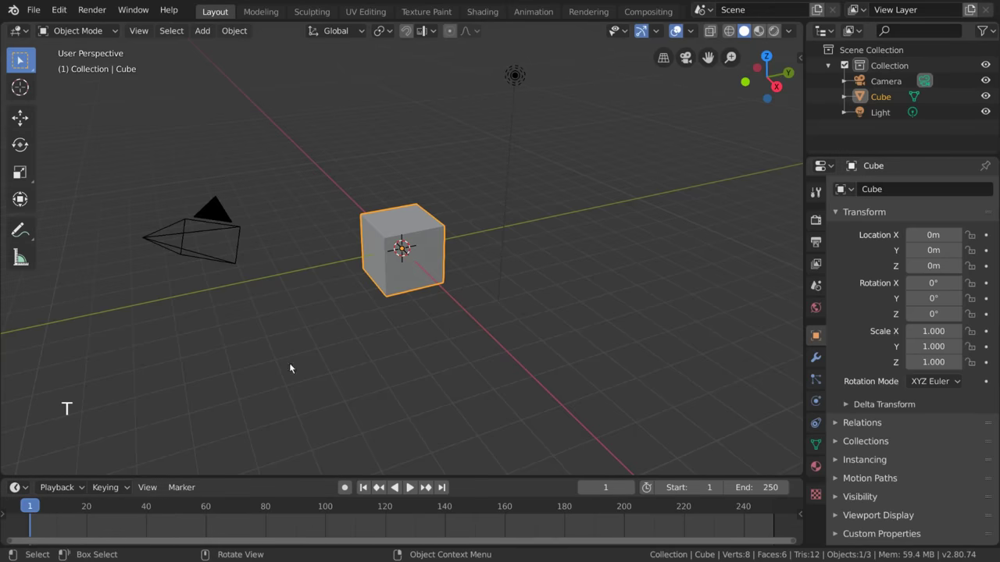
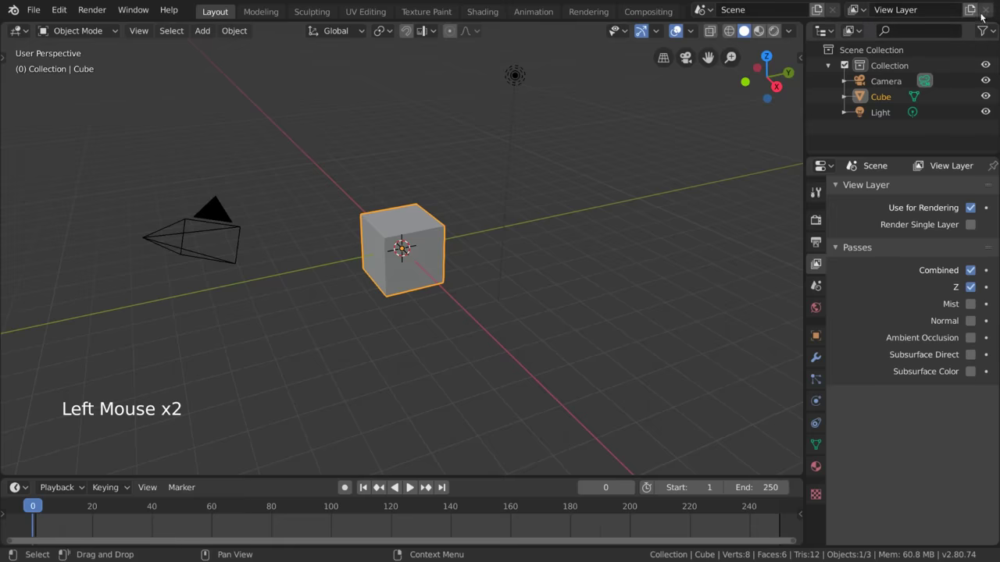
Switch back from the temporary View Layer.001 to the original View Layer.
click(975, 13)
Select the Collection and Cube rows in the Outliner and start renaming the collection to Character.
click(867, 13)
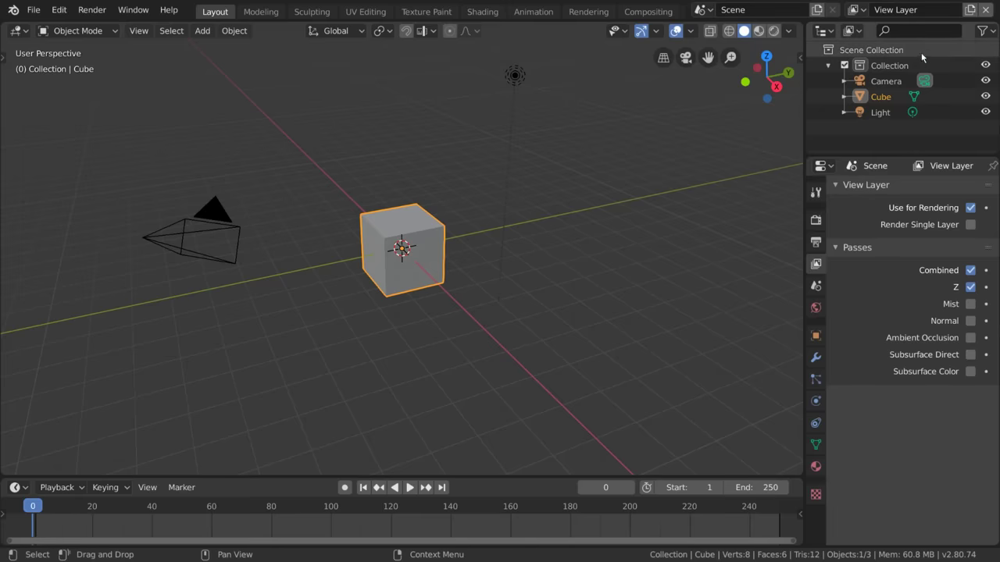
click(909, 68)
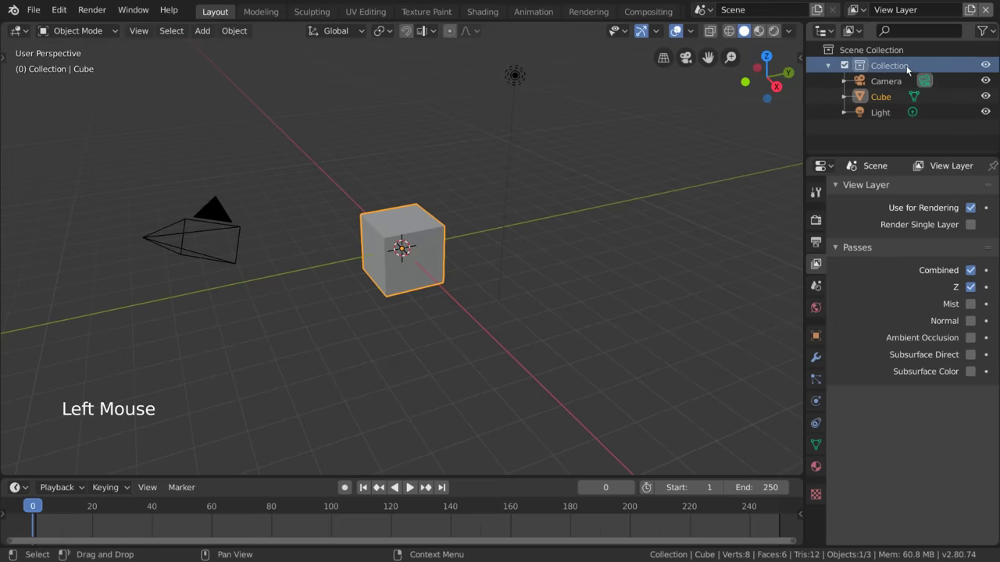
click(891, 81)
click(889, 61)
click(892, 103)
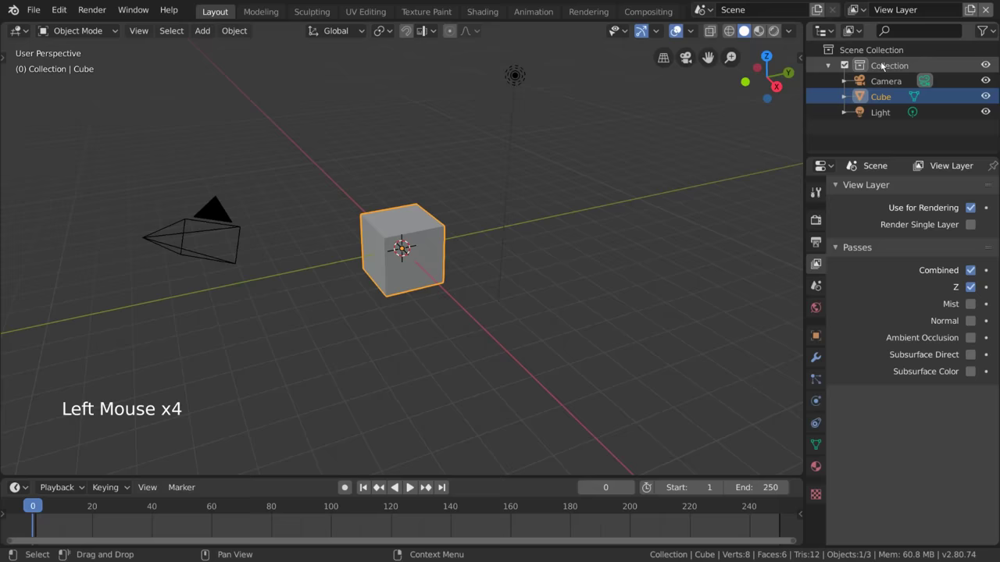
click(850, 67)
click(849, 67)
double_click(889, 66)
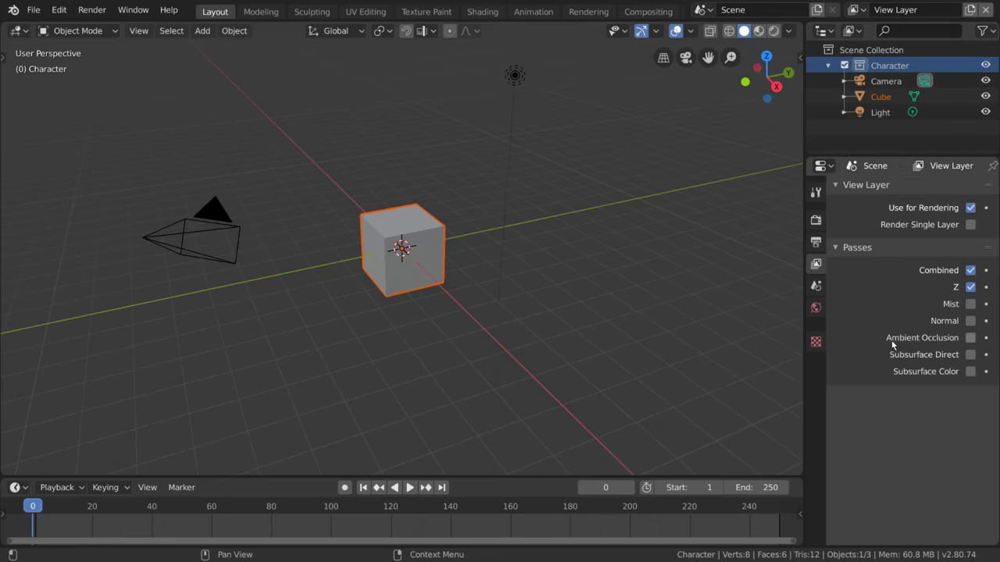
Reselect the Cube, show the Scene properties and toggle gravity off and back on.
click(892, 97)
click(821, 287)
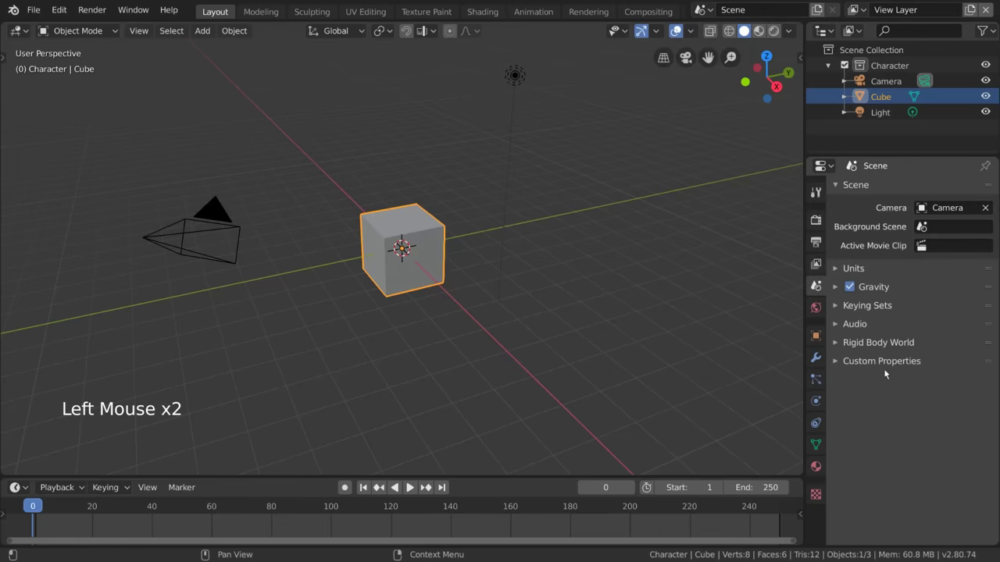
double_click(858, 290)
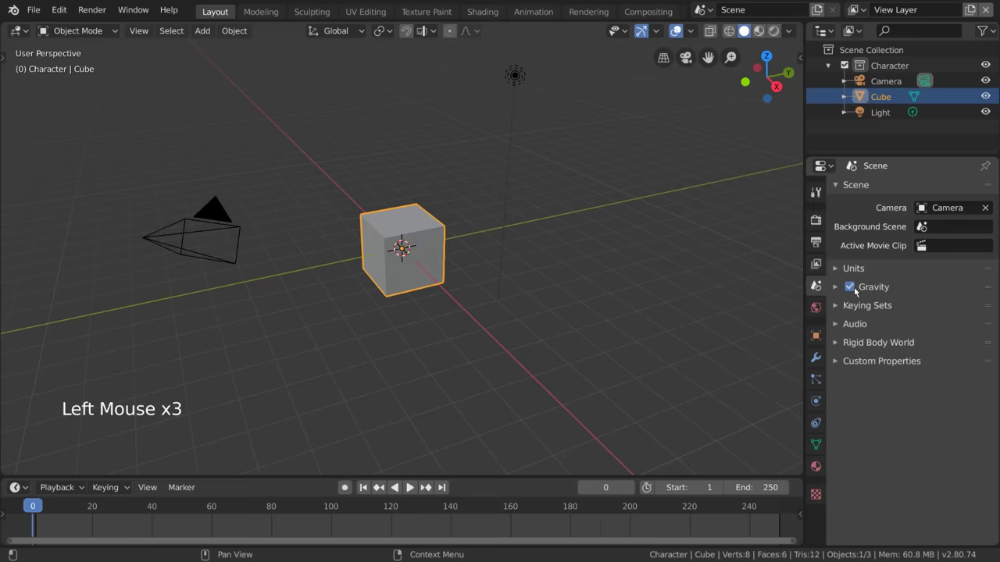
click(913, 343)
click(913, 343)
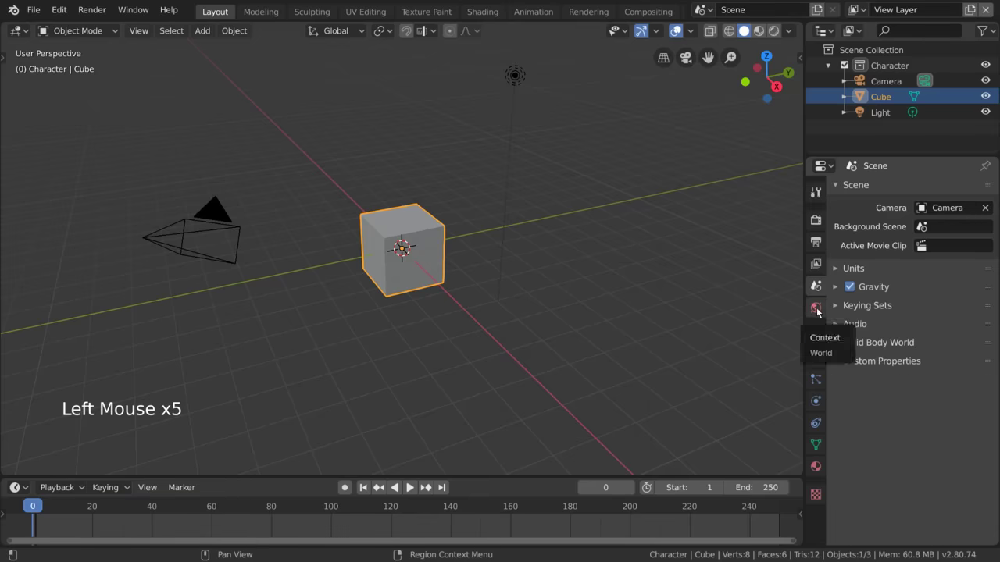
Show the World properties and expand the Volume section with its scatter density 1.000.
click(819, 311)
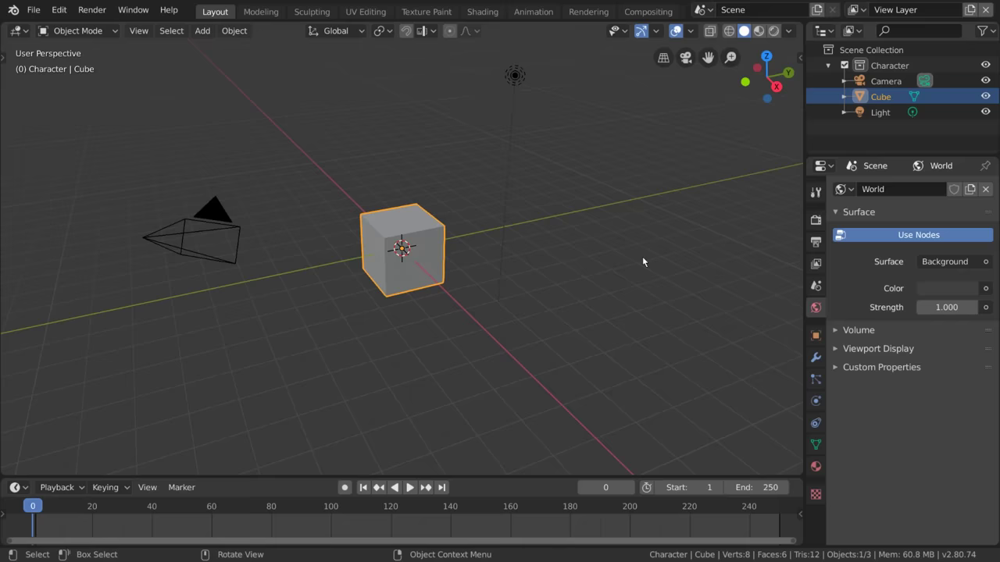
click(867, 331)
click(944, 361)
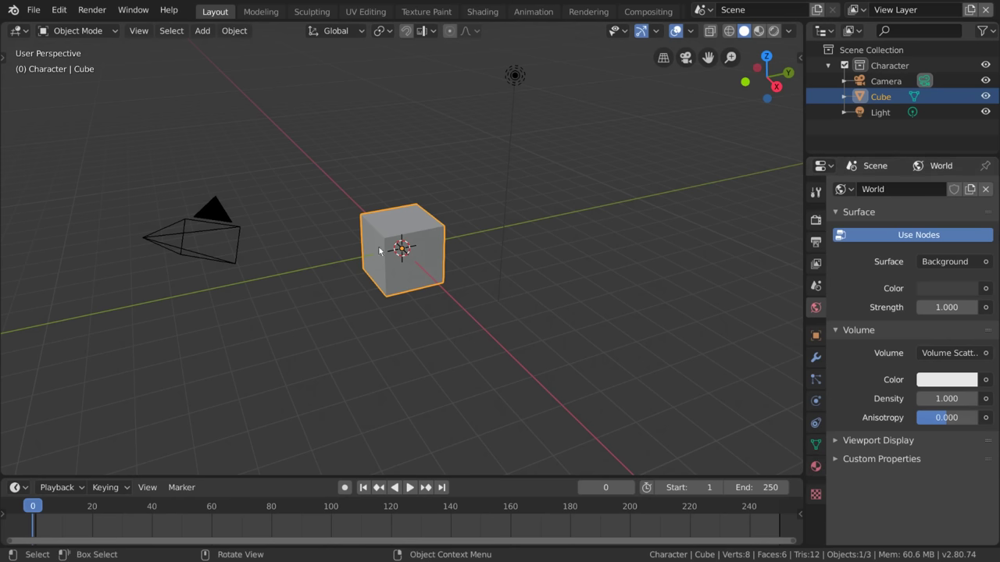
Browse the Cube's Object transform panels, then switch to its empty Modifier properties.
click(421, 237)
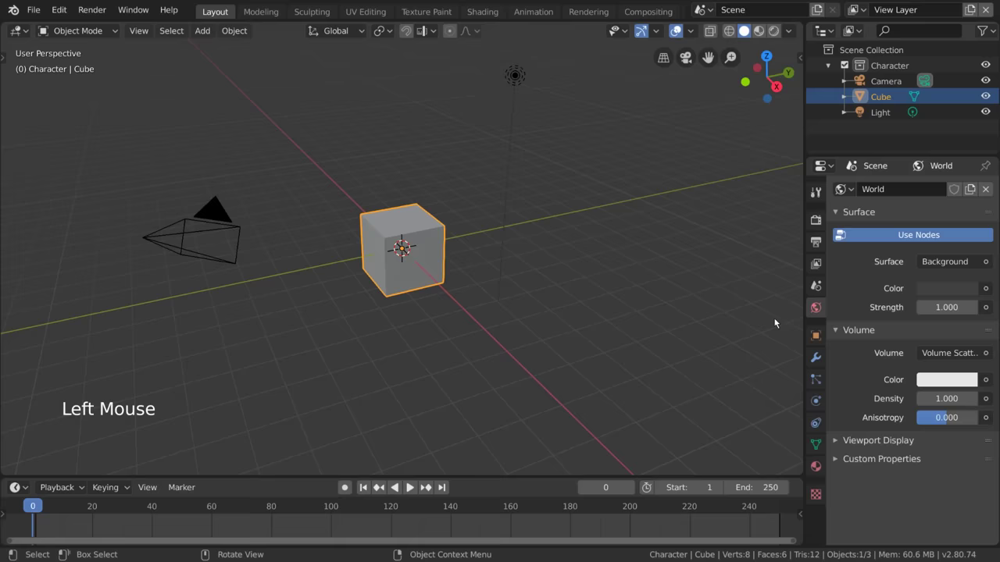
click(813, 338)
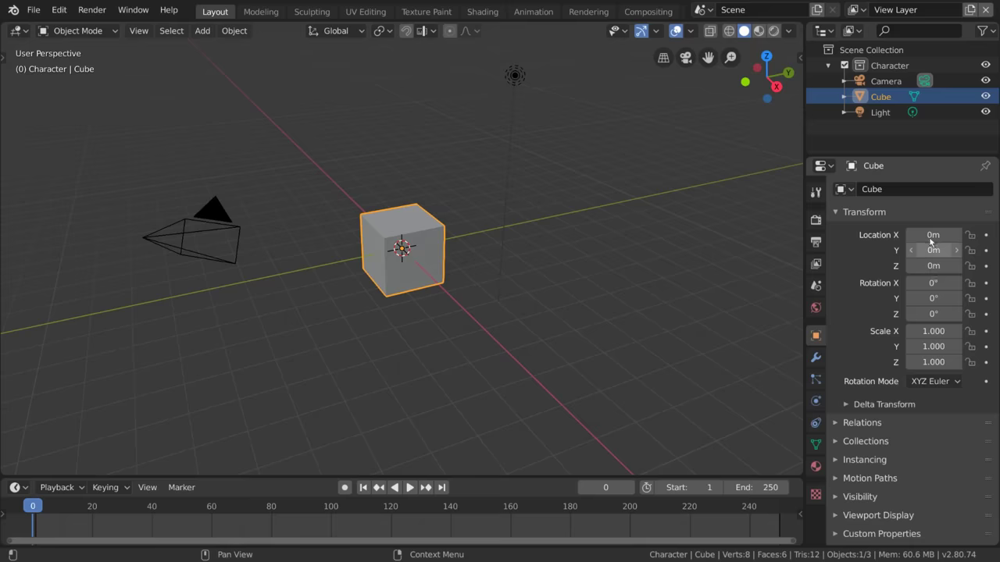
scroll(down, 3)
click(876, 424)
scroll(down, 3)
click(886, 466)
click(880, 505)
scroll(down, 3)
Add a Subdivision Surface modifier and reorder it so Bevel sits above it on the Cube.
click(818, 361)
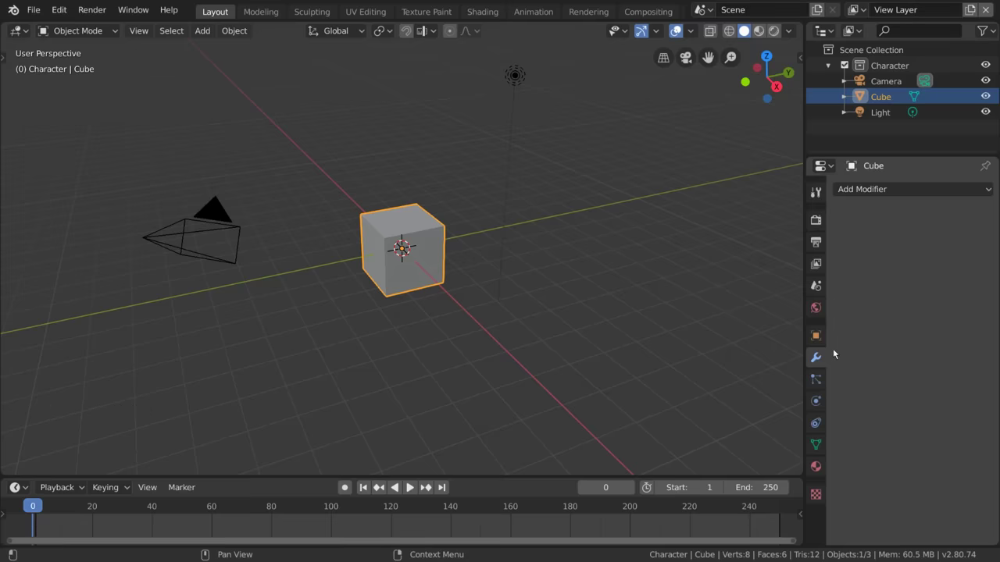
click(899, 187)
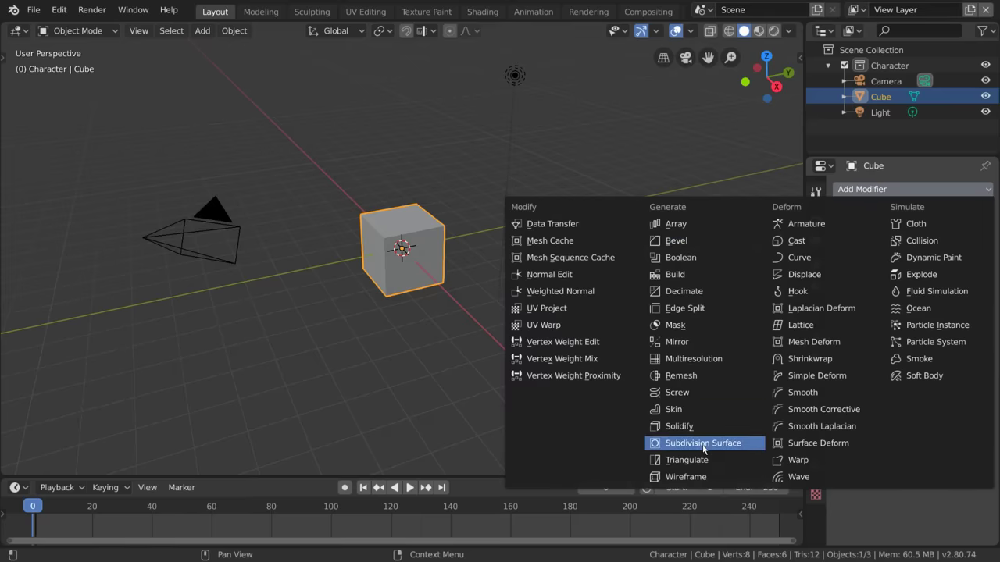
click(924, 195)
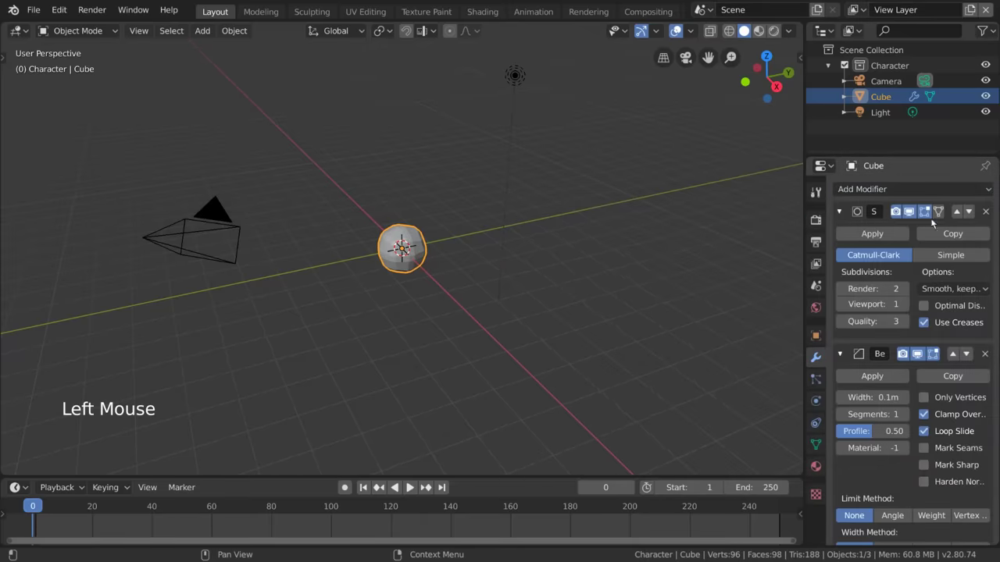
click(974, 213)
click(973, 213)
click(974, 213)
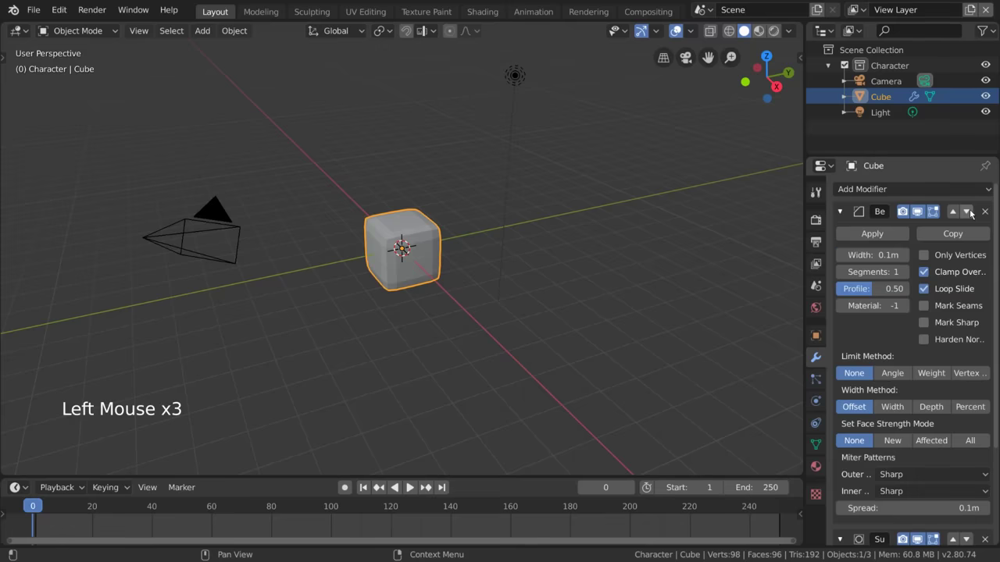
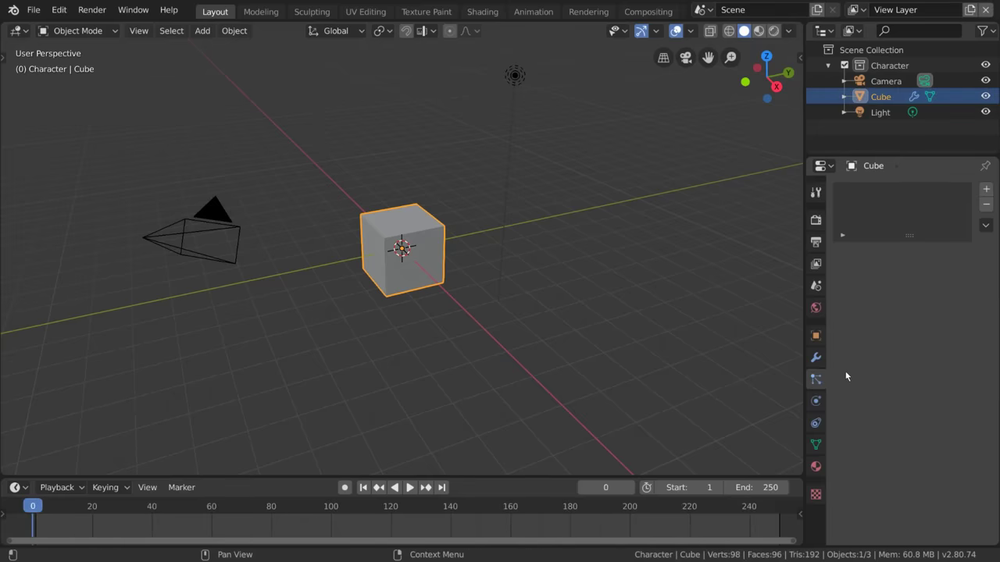
Remove the temporary particle system, leaving the Cube's particle list empty.
click(990, 193)
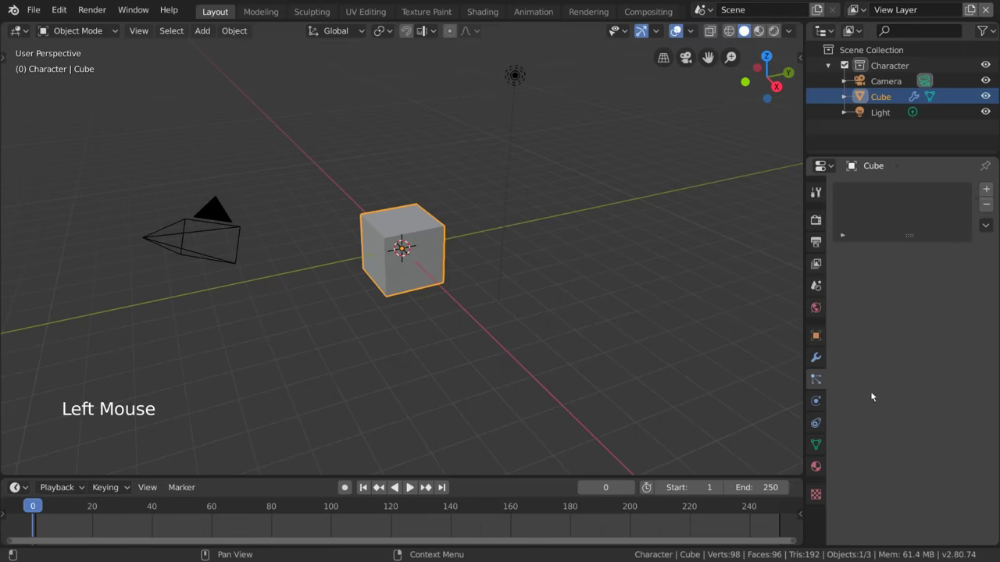
click(814, 400)
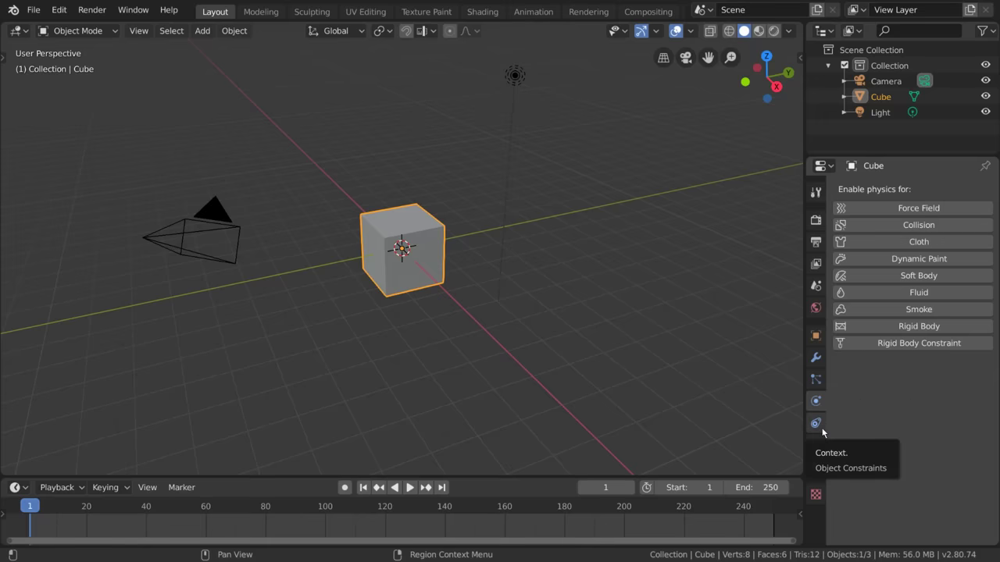
Add a Copy Location constraint to the Cube targeting the Camera, then remove it.
click(824, 431)
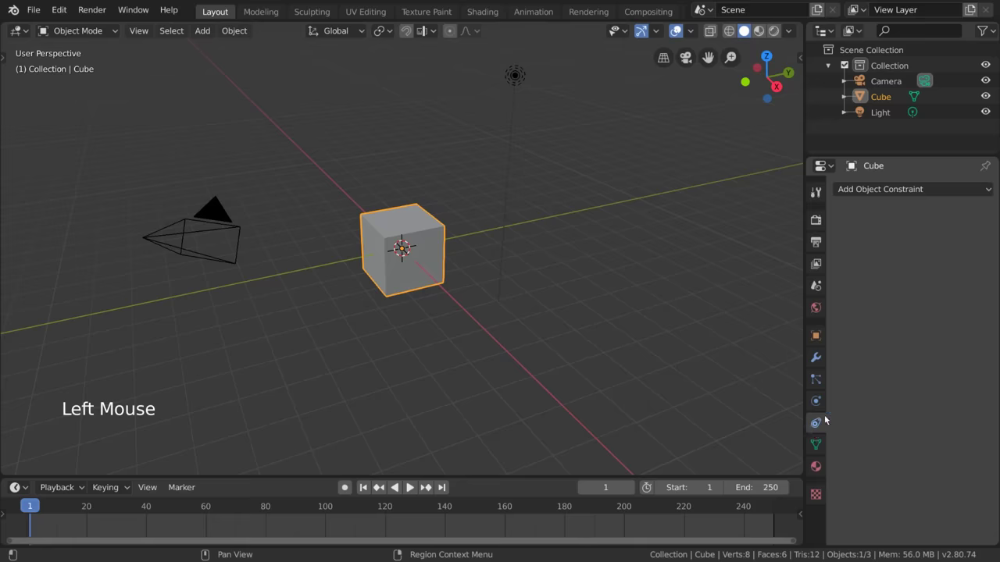
click(950, 193)
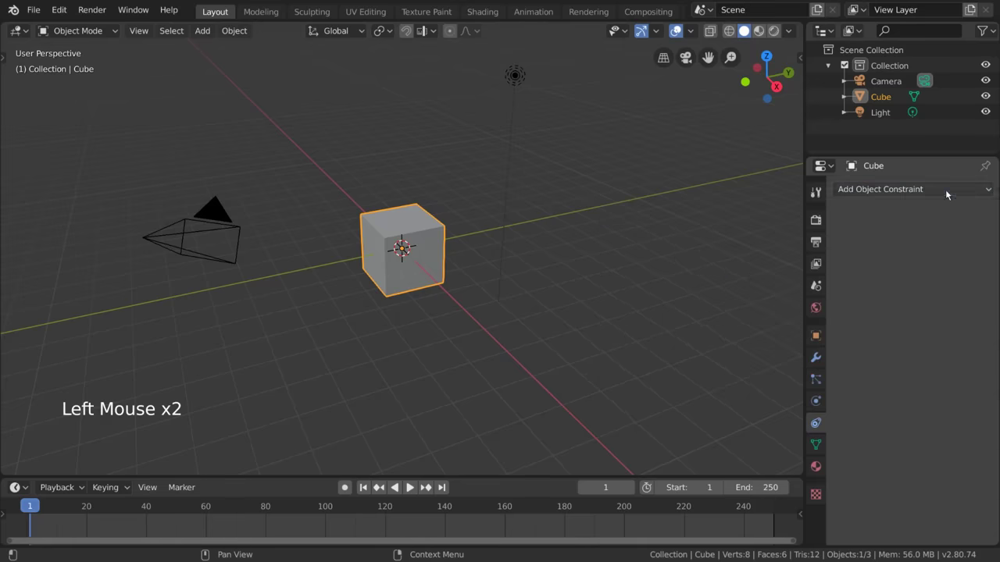
click(824, 358)
click(820, 421)
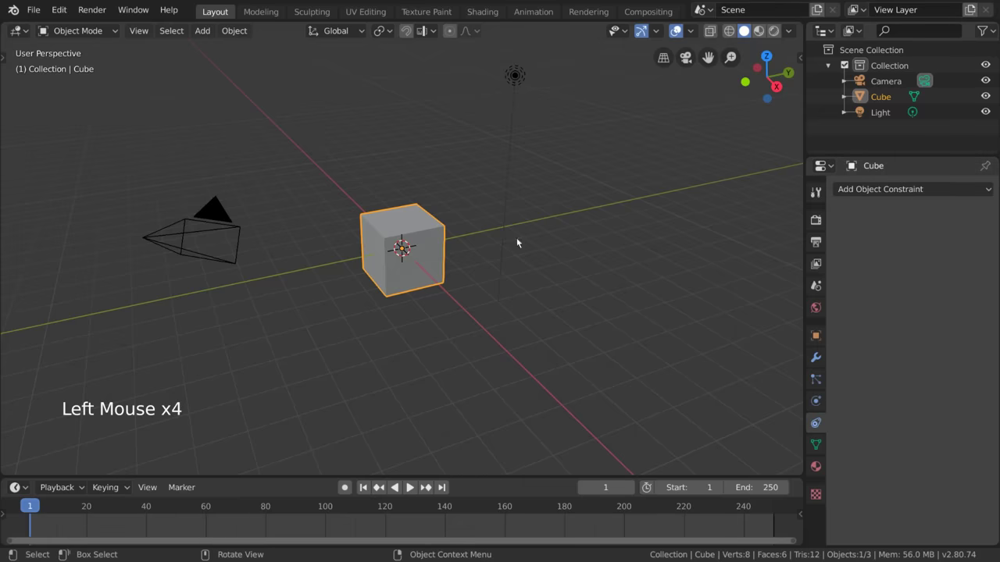
click(921, 189)
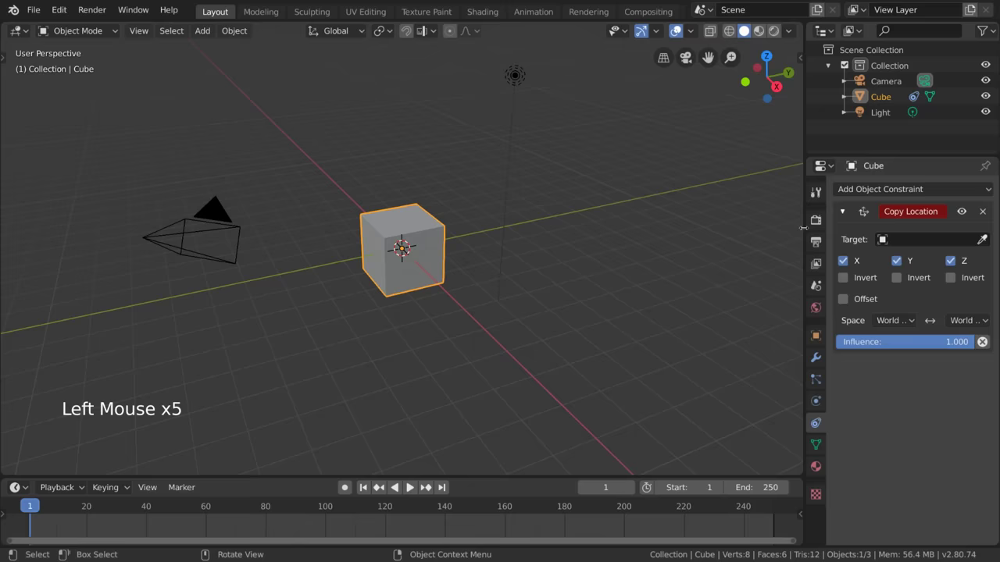
click(947, 241)
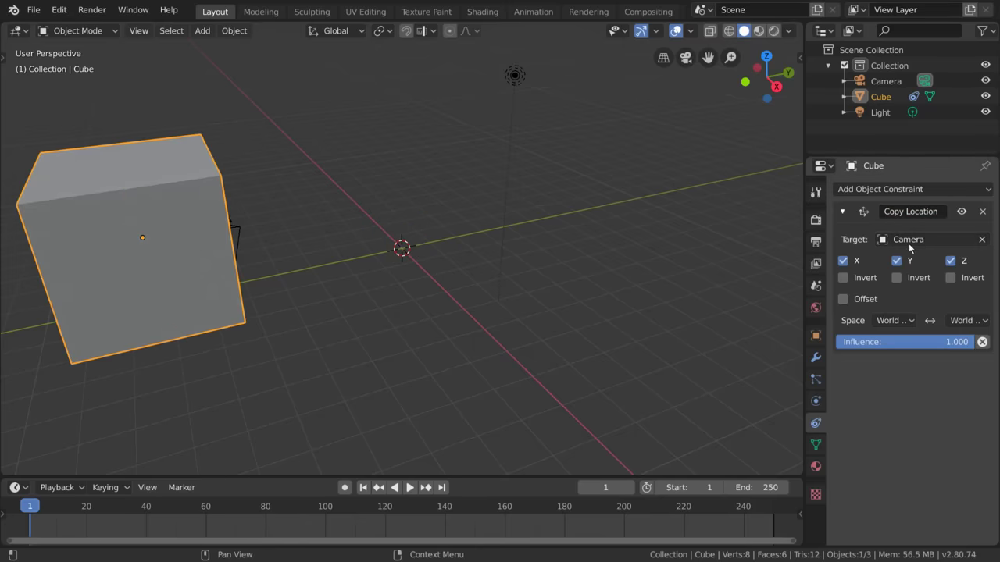
click(967, 214)
click(966, 214)
click(966, 213)
click(987, 211)
Add a Damped Track constraint targeting the Camera with its To axis set to Z.
click(978, 189)
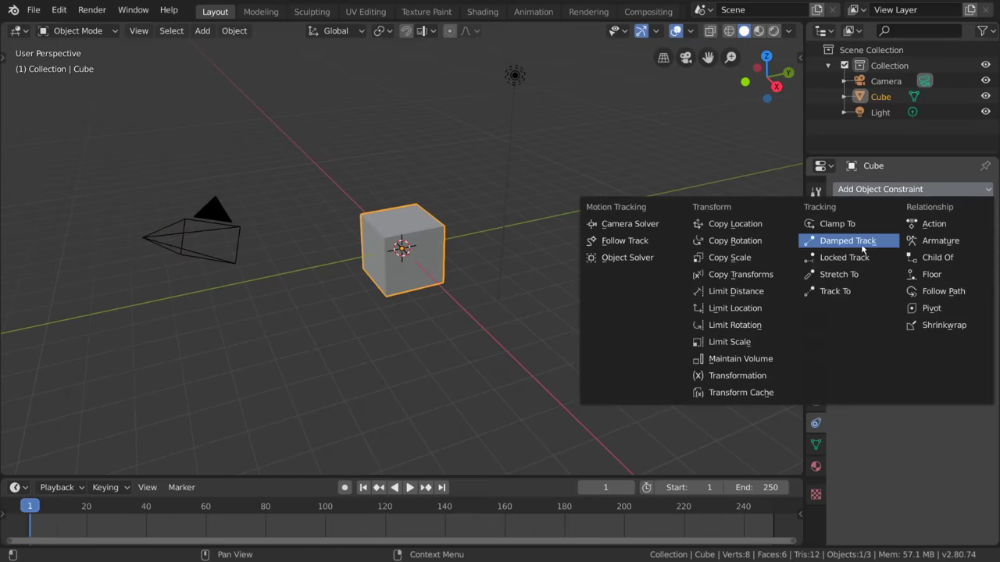
click(936, 241)
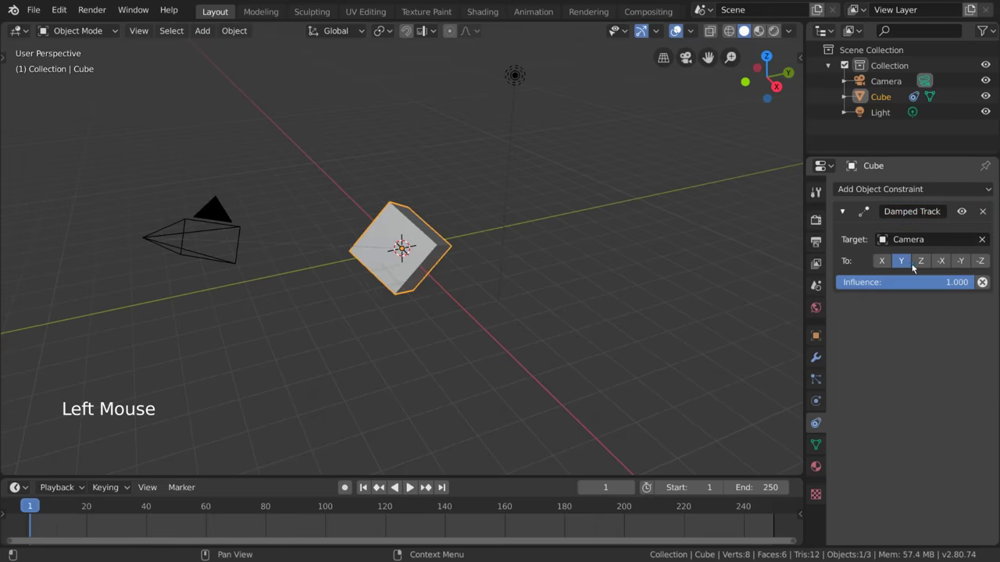
click(922, 268)
click(927, 286)
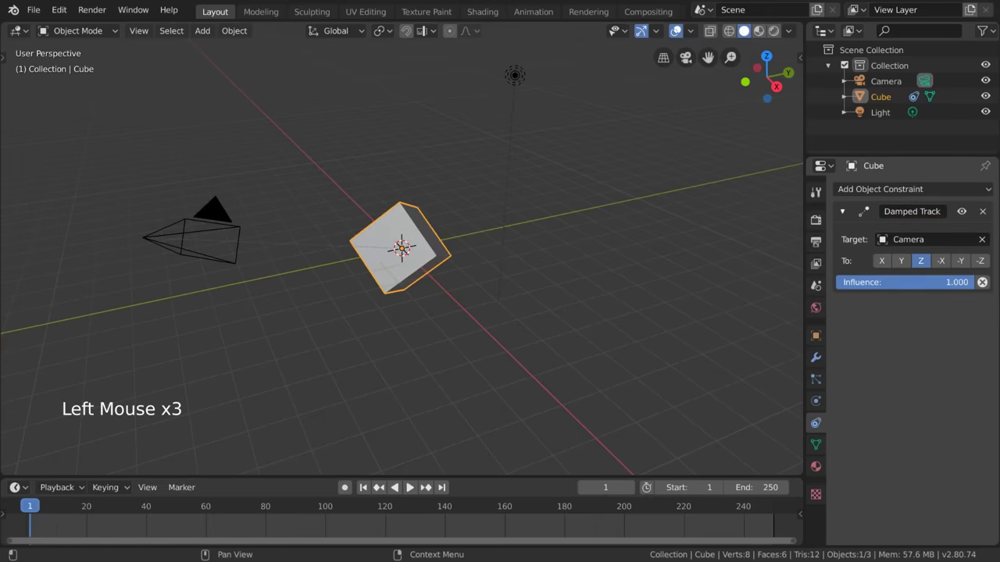
Delete the constraint, add an Ico Sphere, browse the mesh datablock list, then delete the icosphere.
click(983, 214)
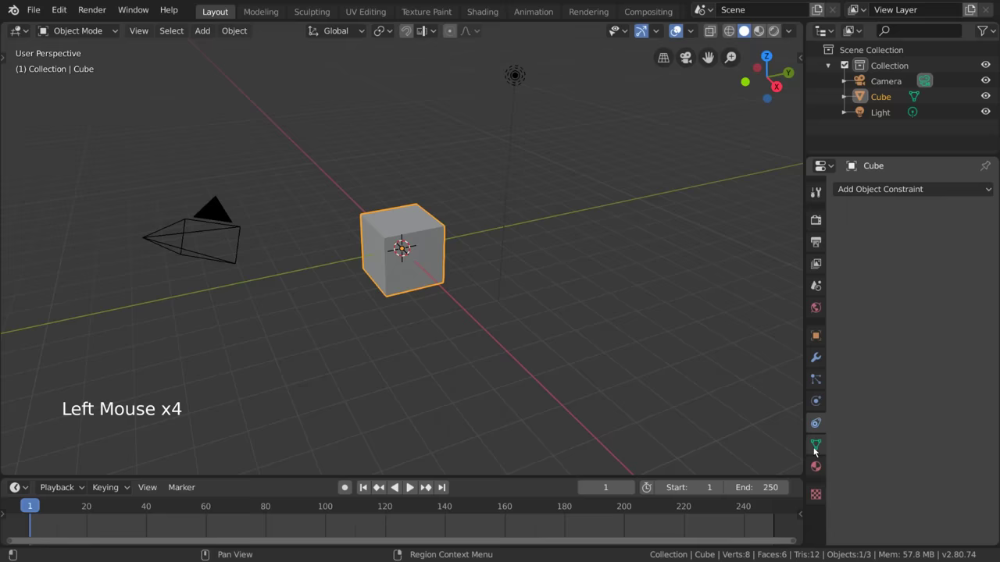
click(815, 450)
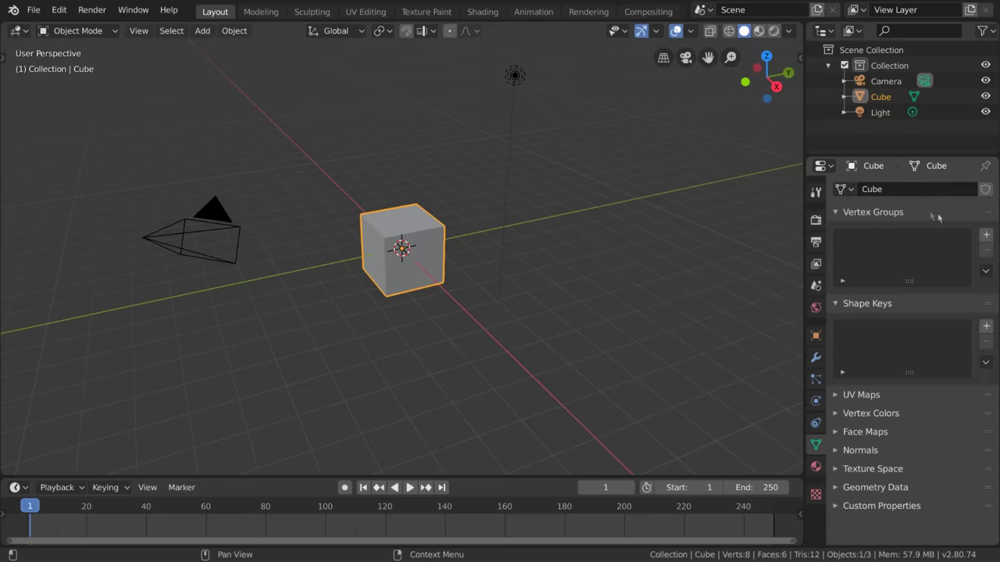
key(shift+a)
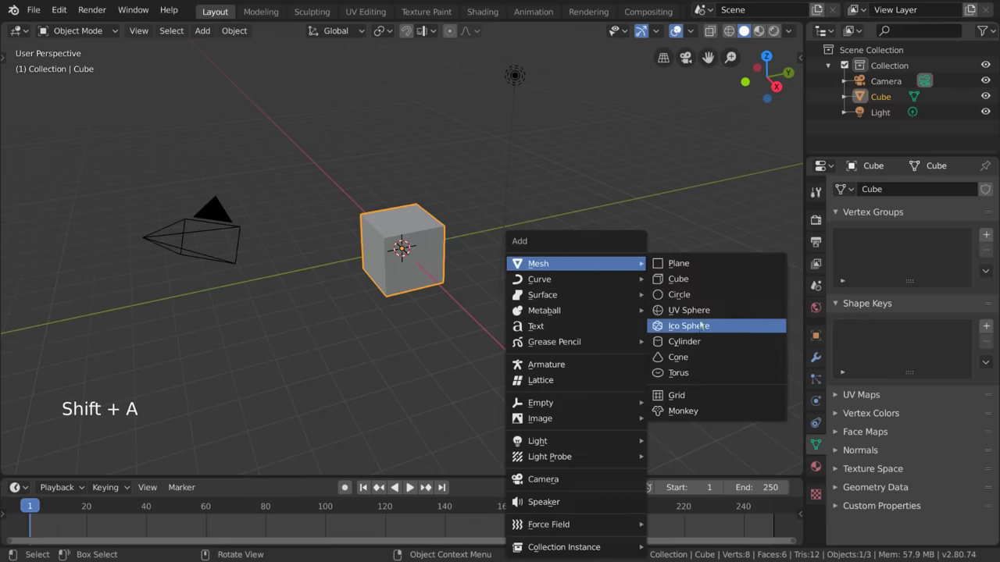
key(g)
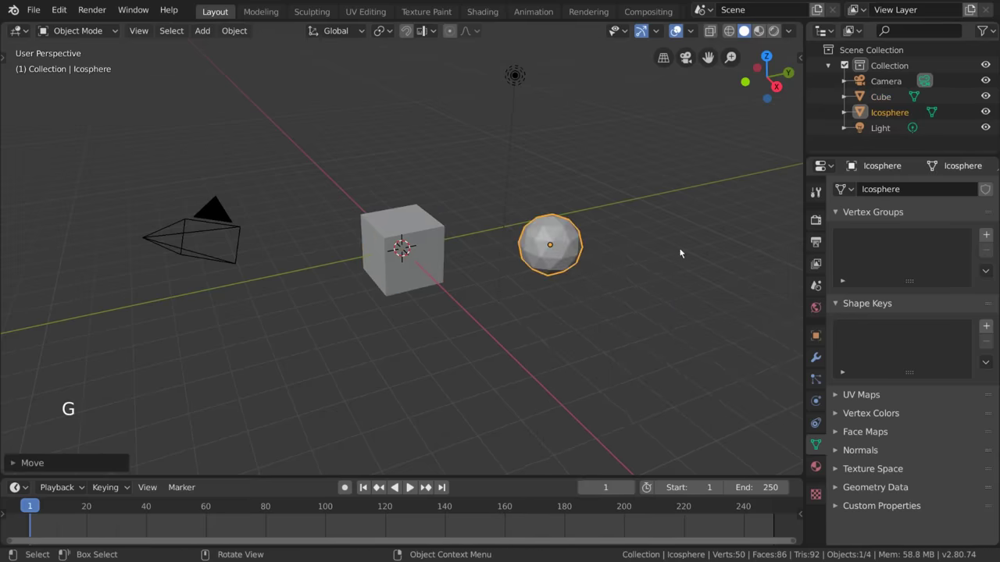
click(426, 245)
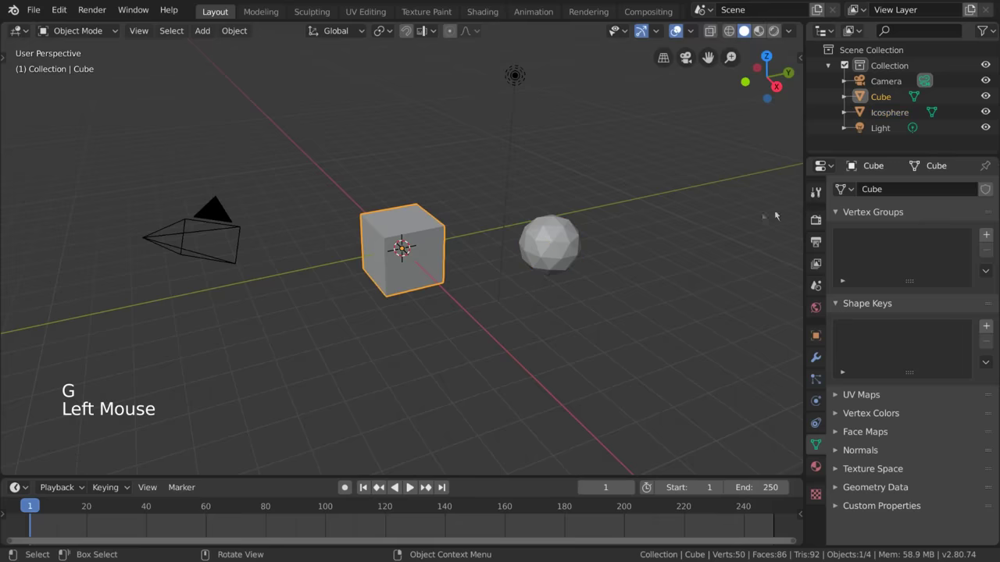
click(848, 190)
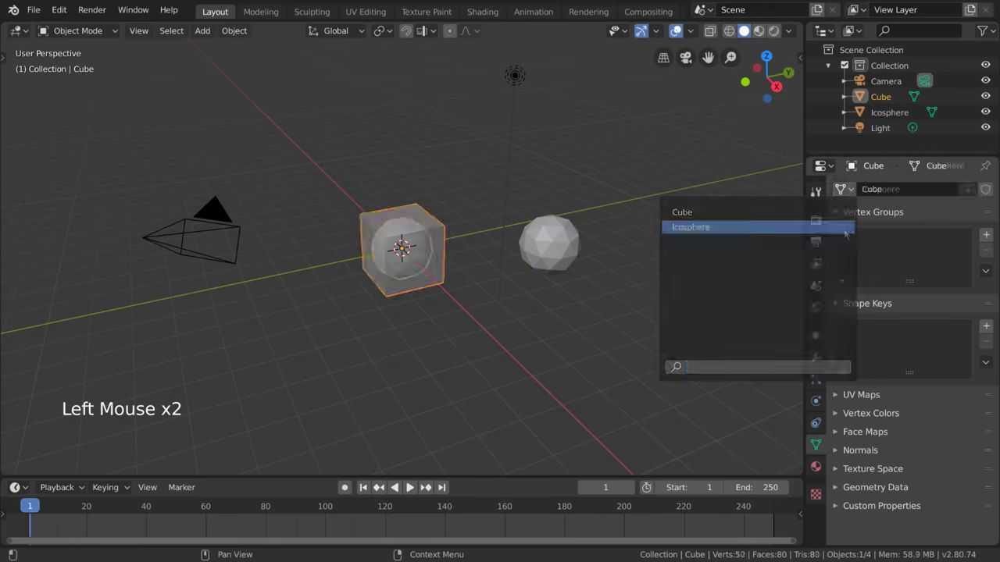
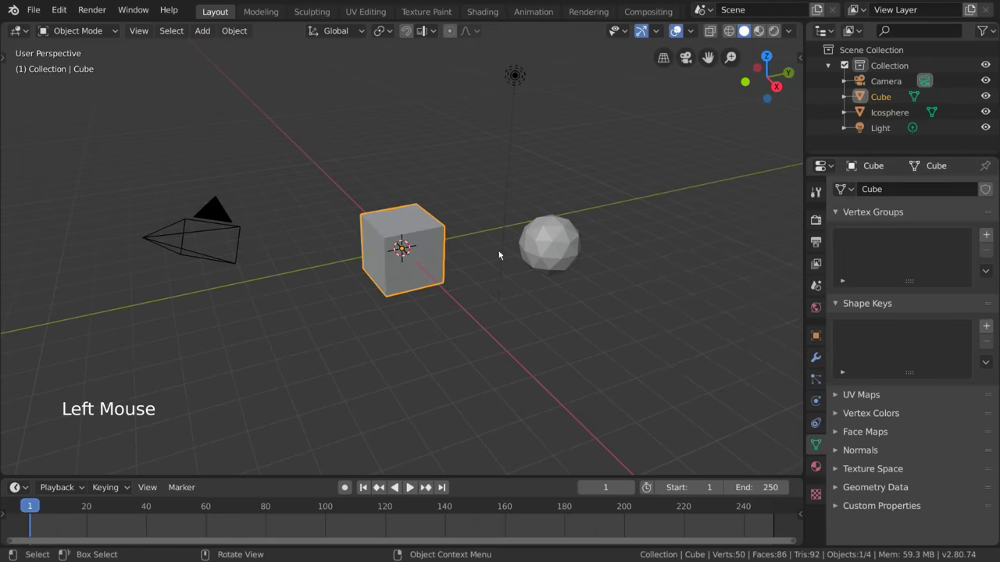
click(558, 252)
key(x)
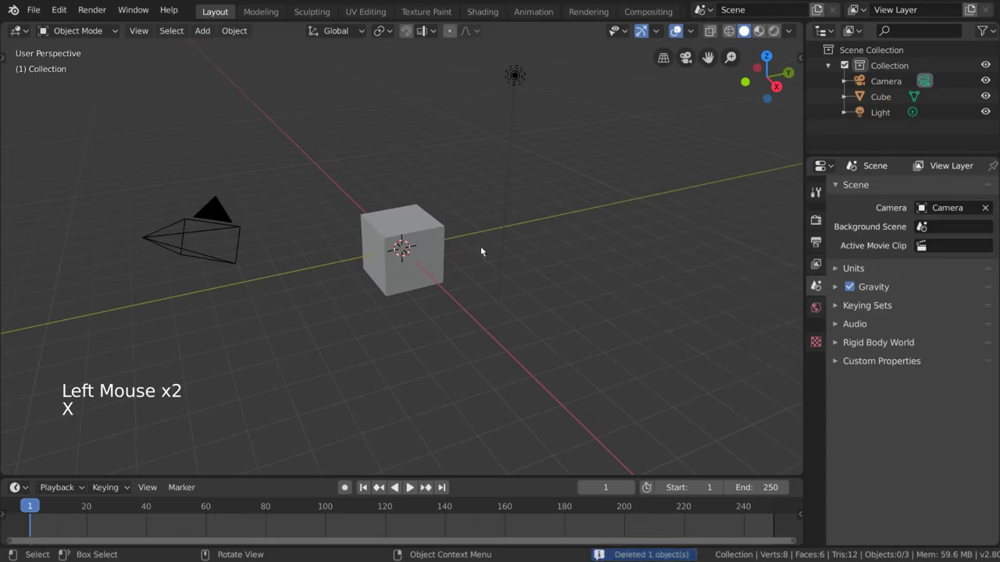
Reselect the cube and look through its mesh data panels, vertex groups and shape keys empty.
click(441, 238)
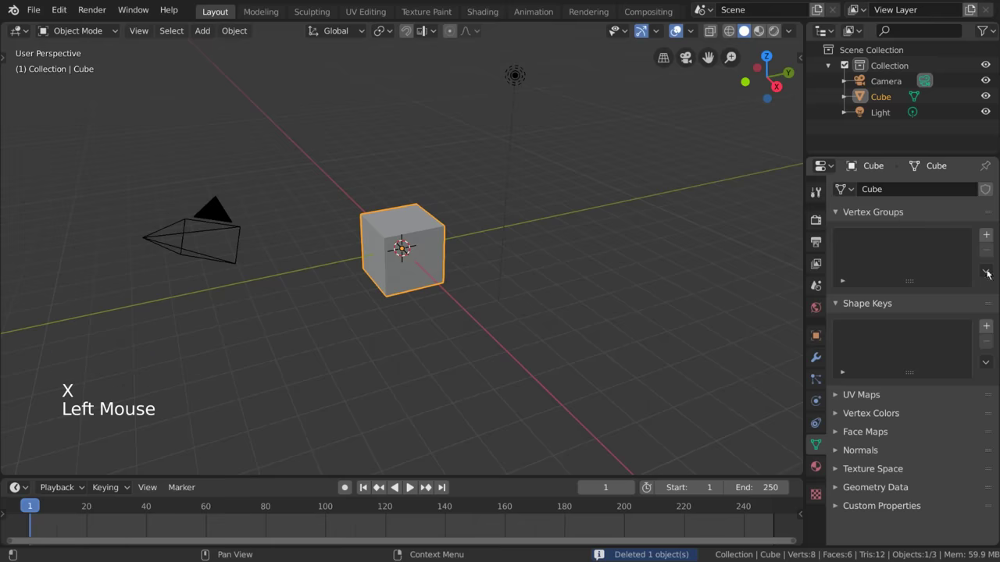
click(991, 236)
click(994, 252)
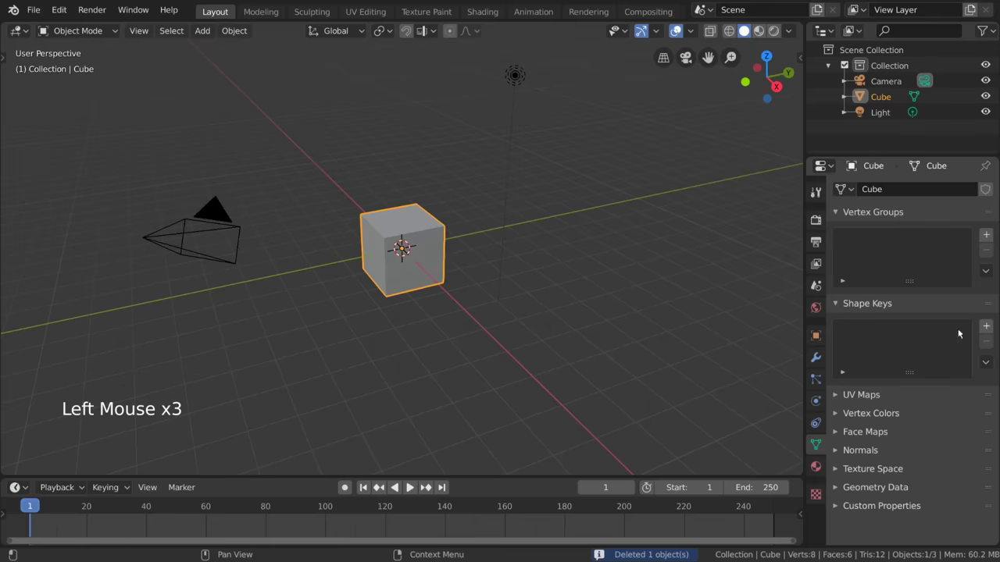
click(991, 326)
click(990, 344)
click(885, 395)
click(882, 397)
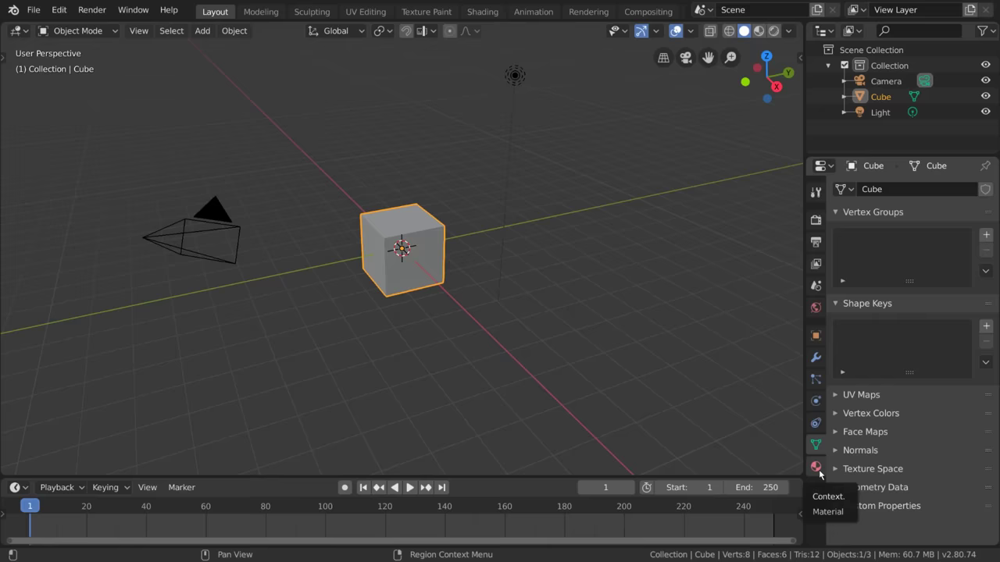
Show the cube's material and browse the Surface shader list, keeping Principled BSDF.
click(820, 474)
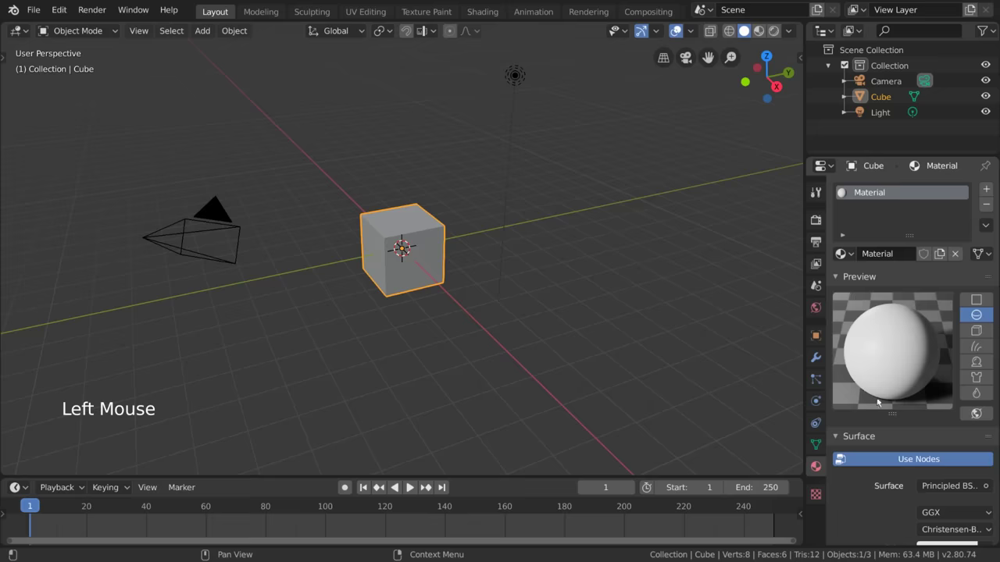
scroll(down, 3)
scroll(up, 3)
click(878, 276)
scroll(down, 3)
click(947, 303)
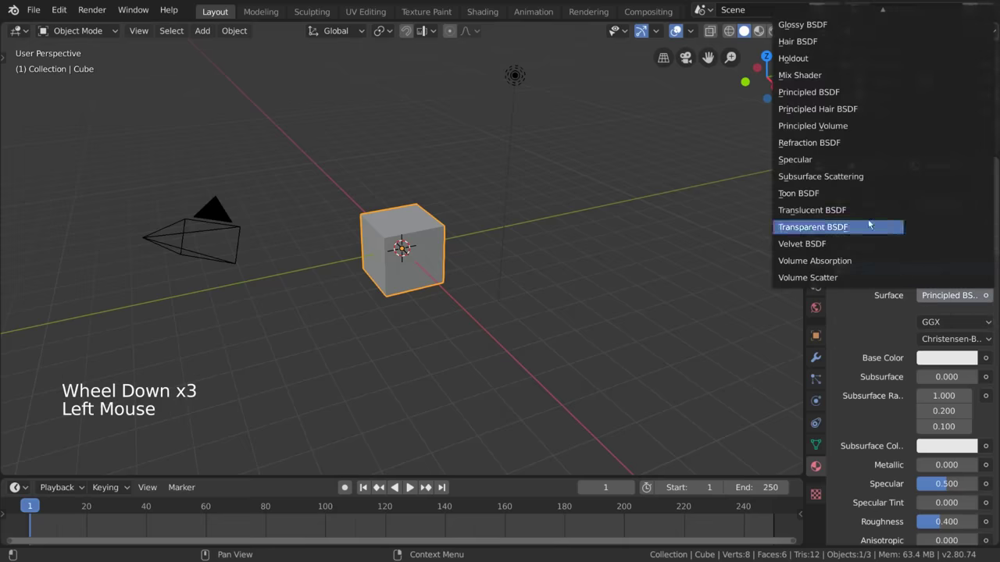
scroll(down, 3)
scroll(up, 3)
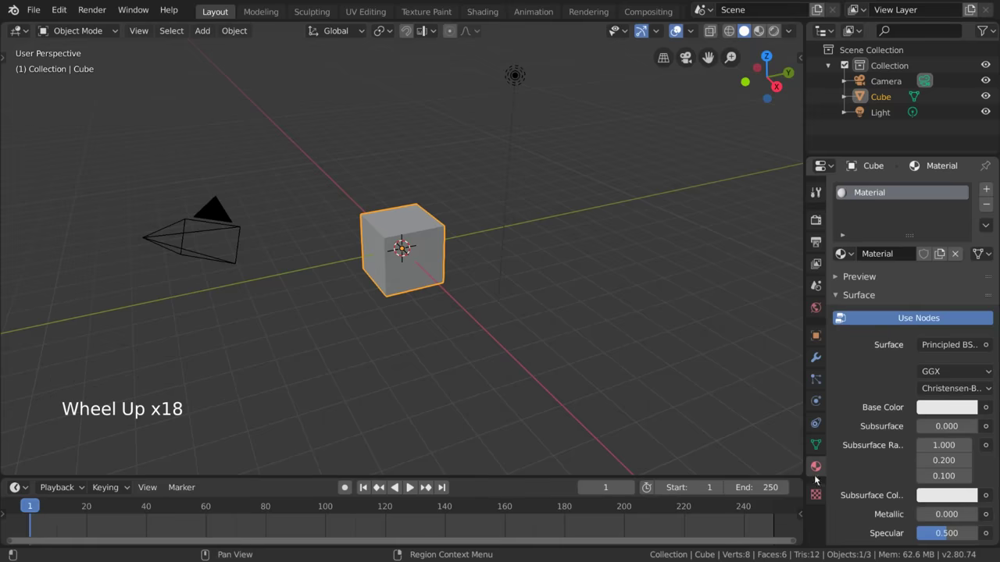
Create a new brush texture and immediately unlink it, leaving the brush without a texture.
click(823, 503)
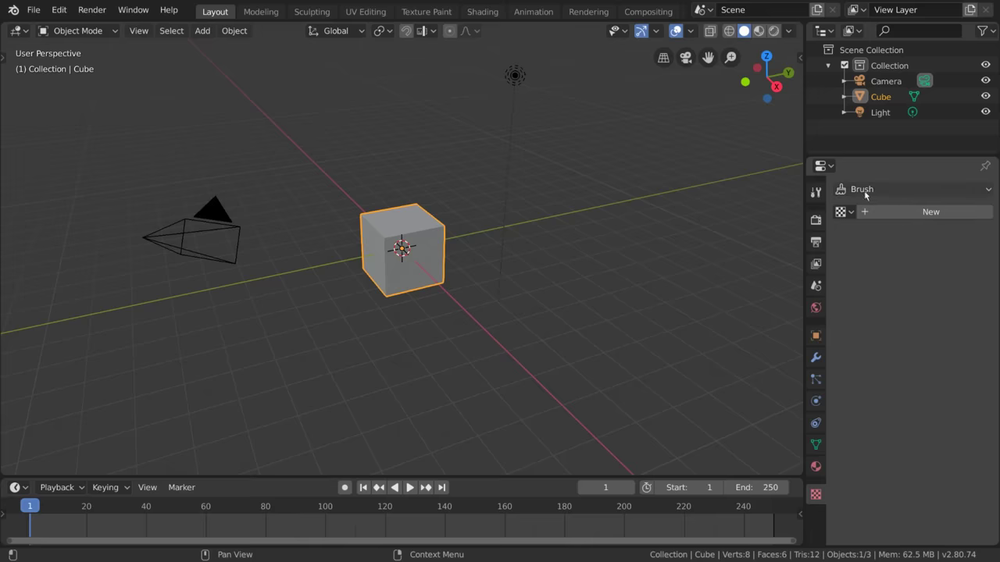
click(910, 214)
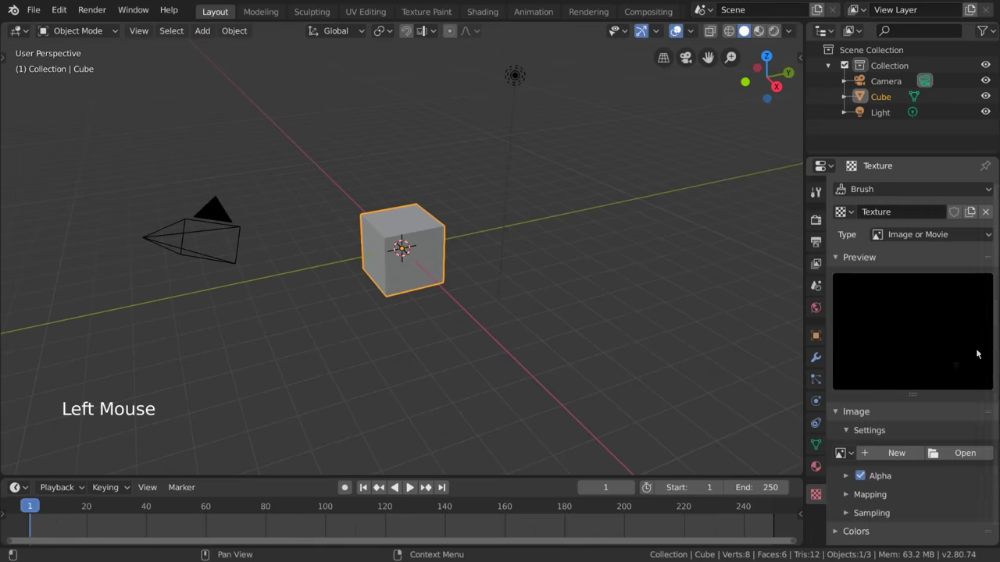
click(989, 216)
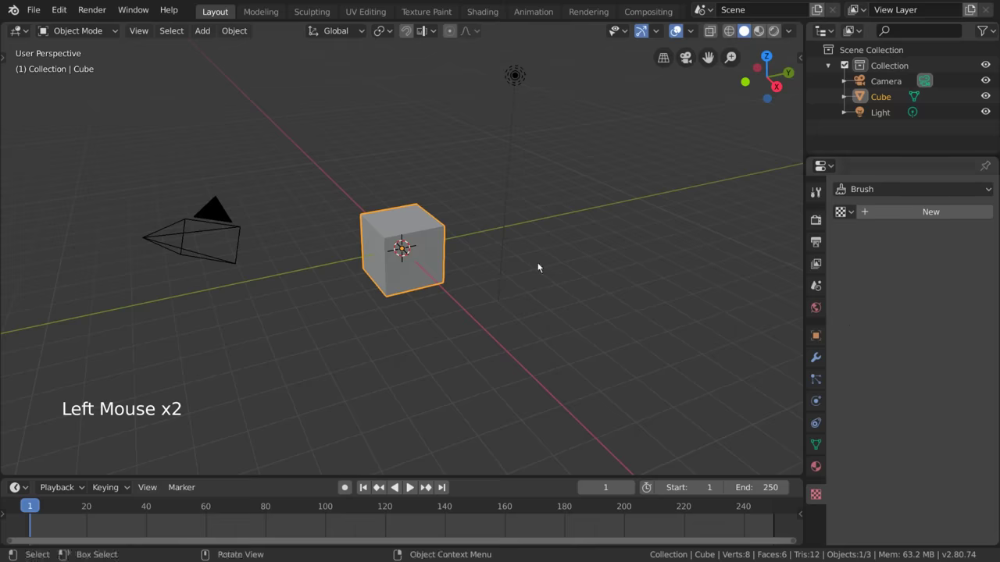
Select the point light and show its data properties (1000 W power, 0.1 m radius).
click(518, 103)
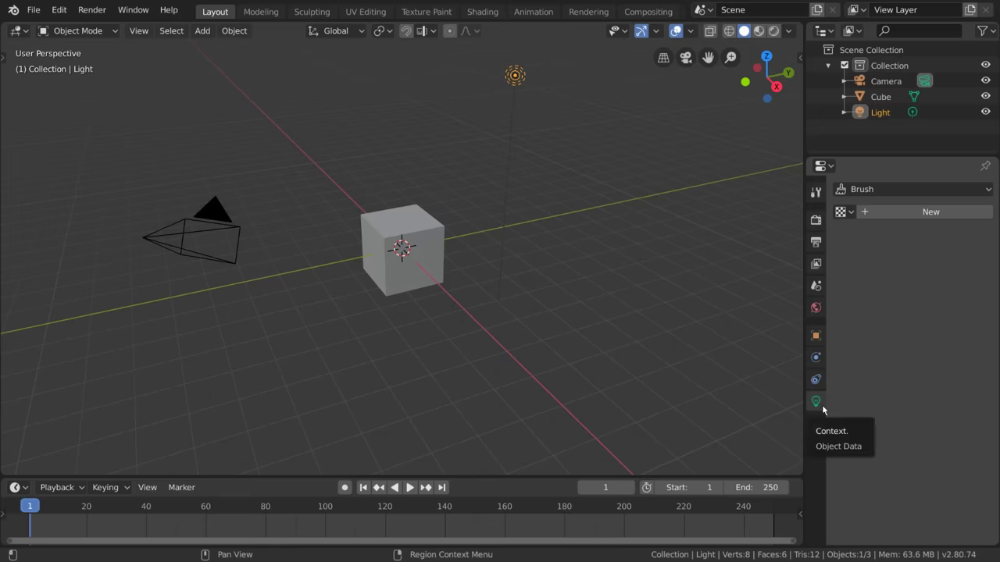
click(825, 408)
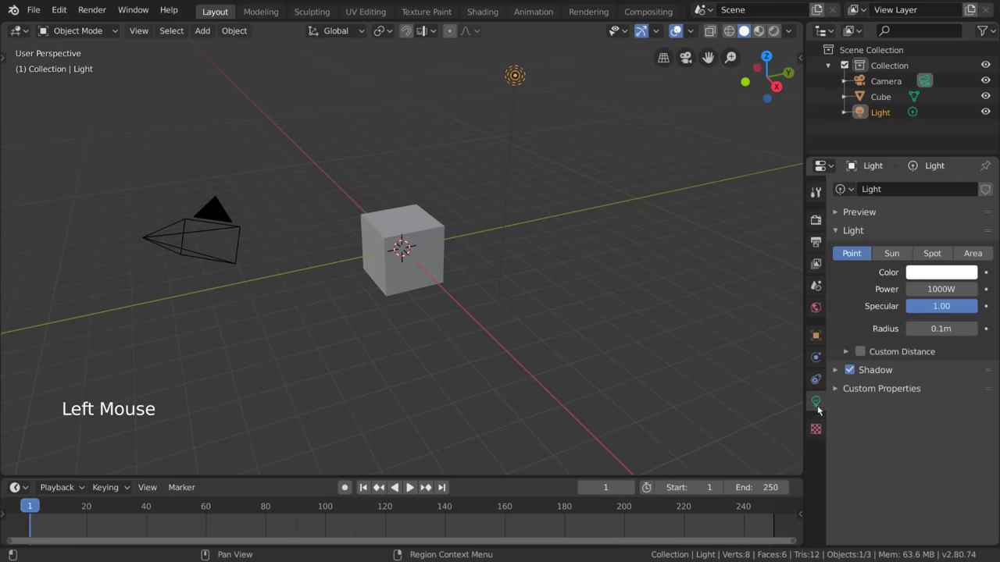